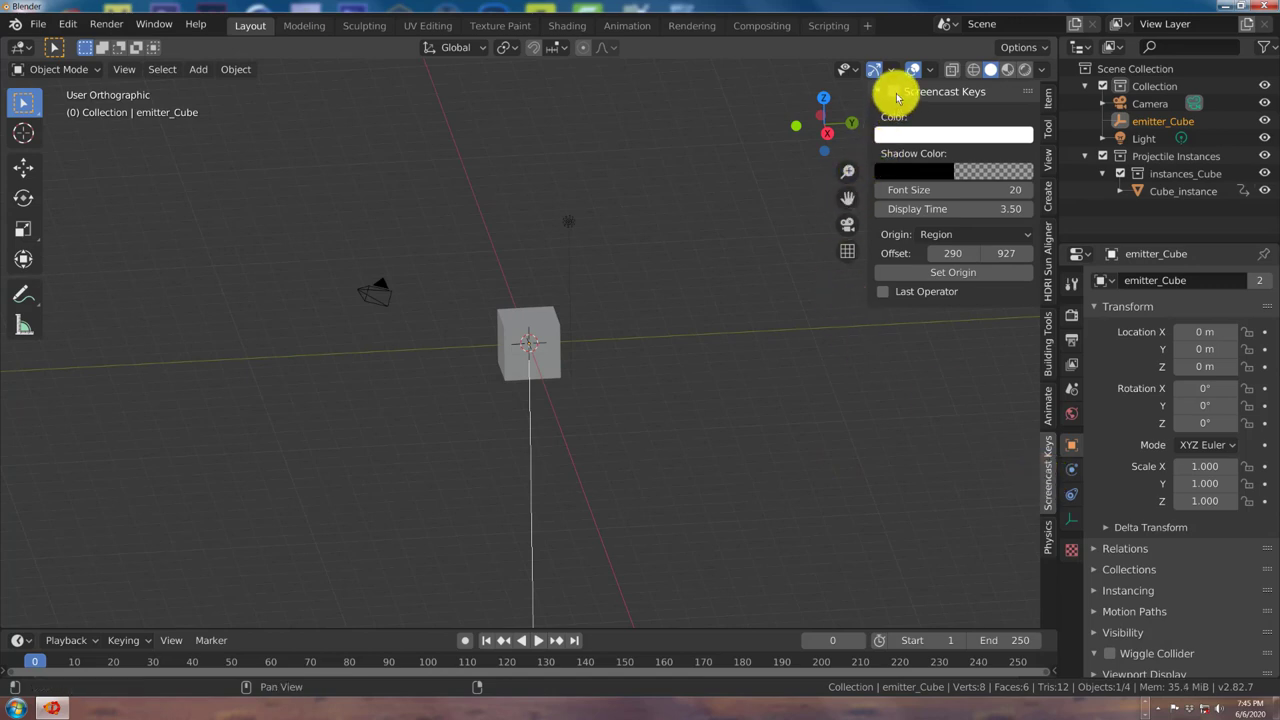
Step: Collapse the Screencast Keys panel and switch to front orthographic view of the scene
{"action": "scroll", "scroll_direction": "down", "scroll_amount": 3}
{"action": "middle_click", "coordinate": [684, 277]}
{"action": "scroll", "scroll_direction": "up", "scroll_amount": 3}
{"action": "left_click", "coordinate": [874, 95]}
{"action": "scroll", "scroll_direction": "up", "scroll_amount": 3}
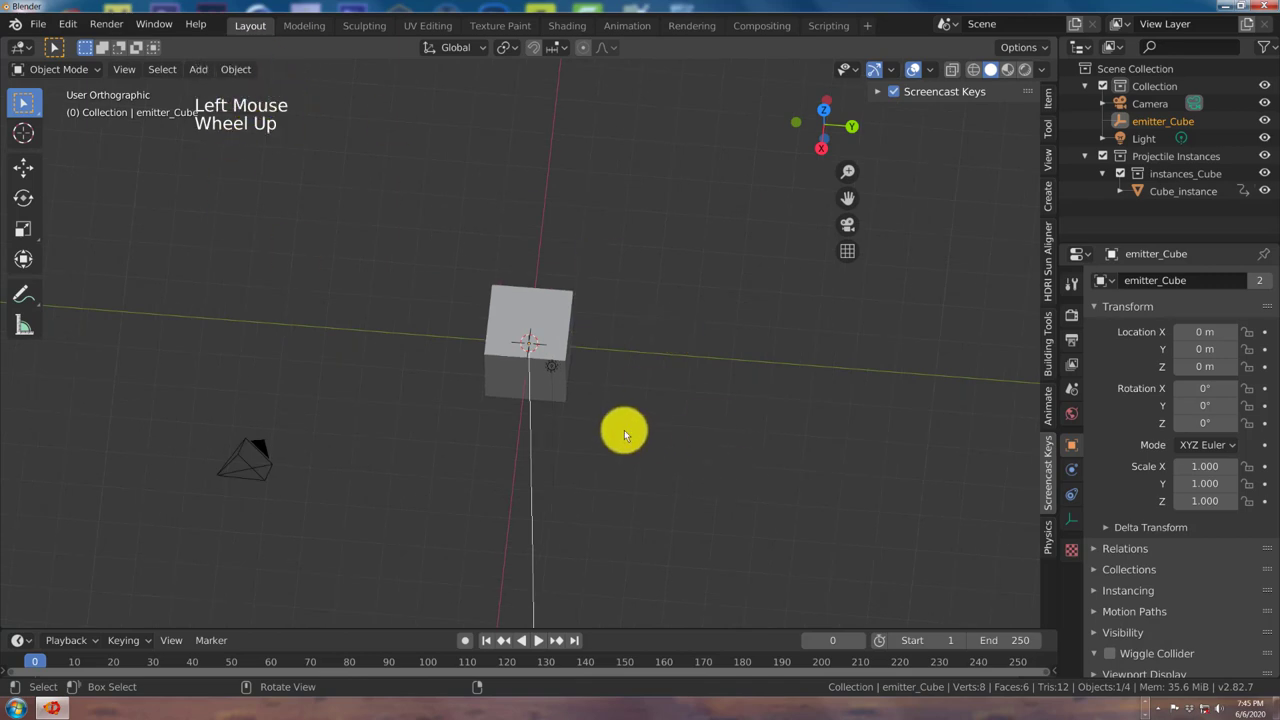
{"action": "key", "text": "KP_5"}
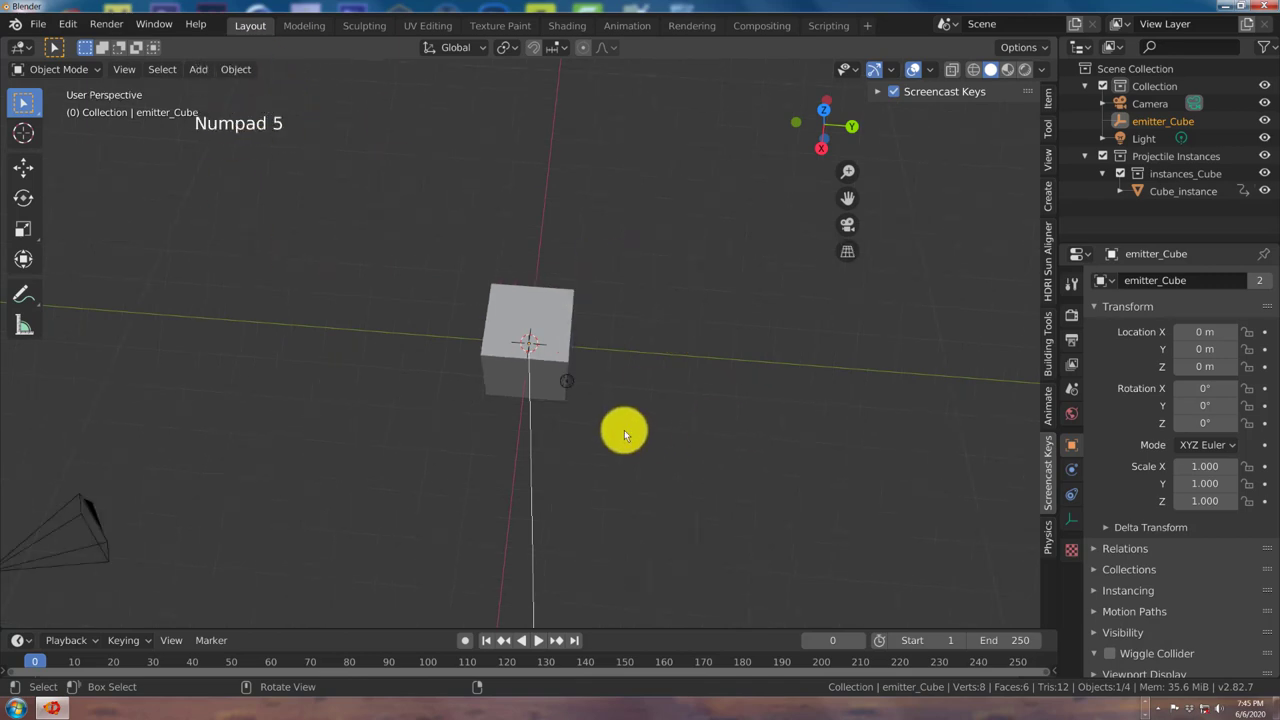
{"action": "key", "text": "KP_1"}
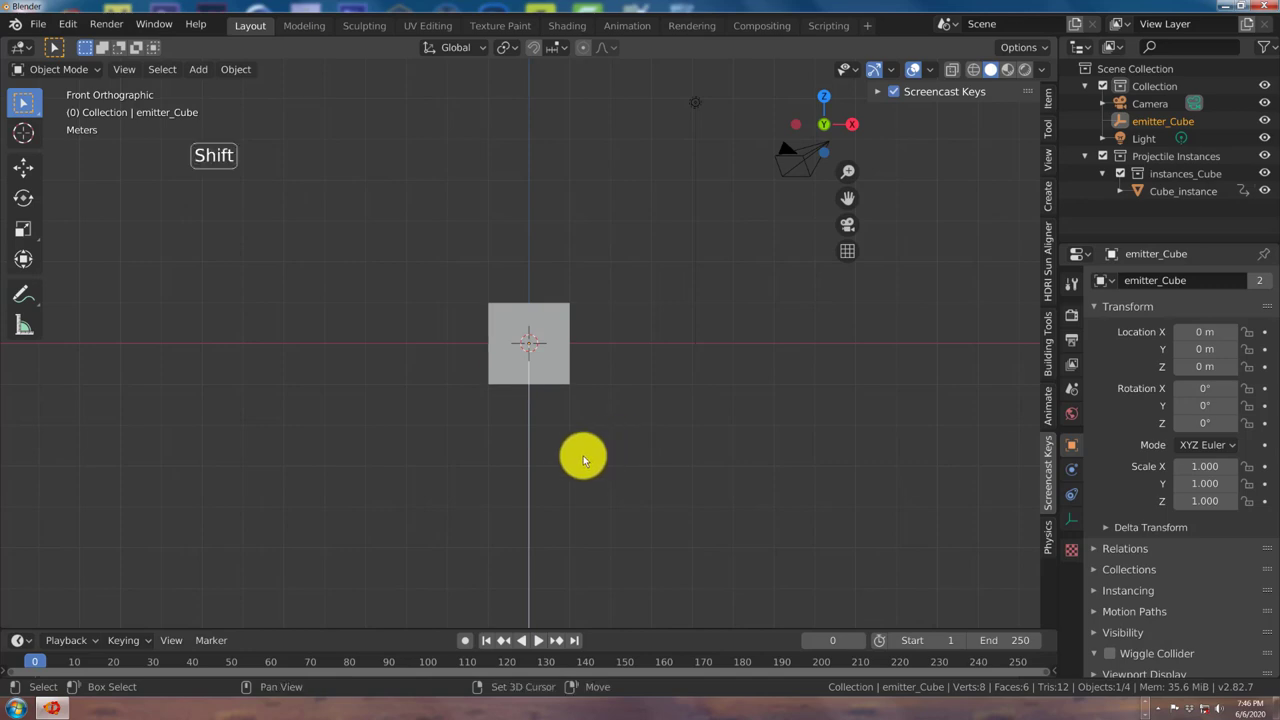
{"action": "middle_click", "coordinate": [590, 459]}
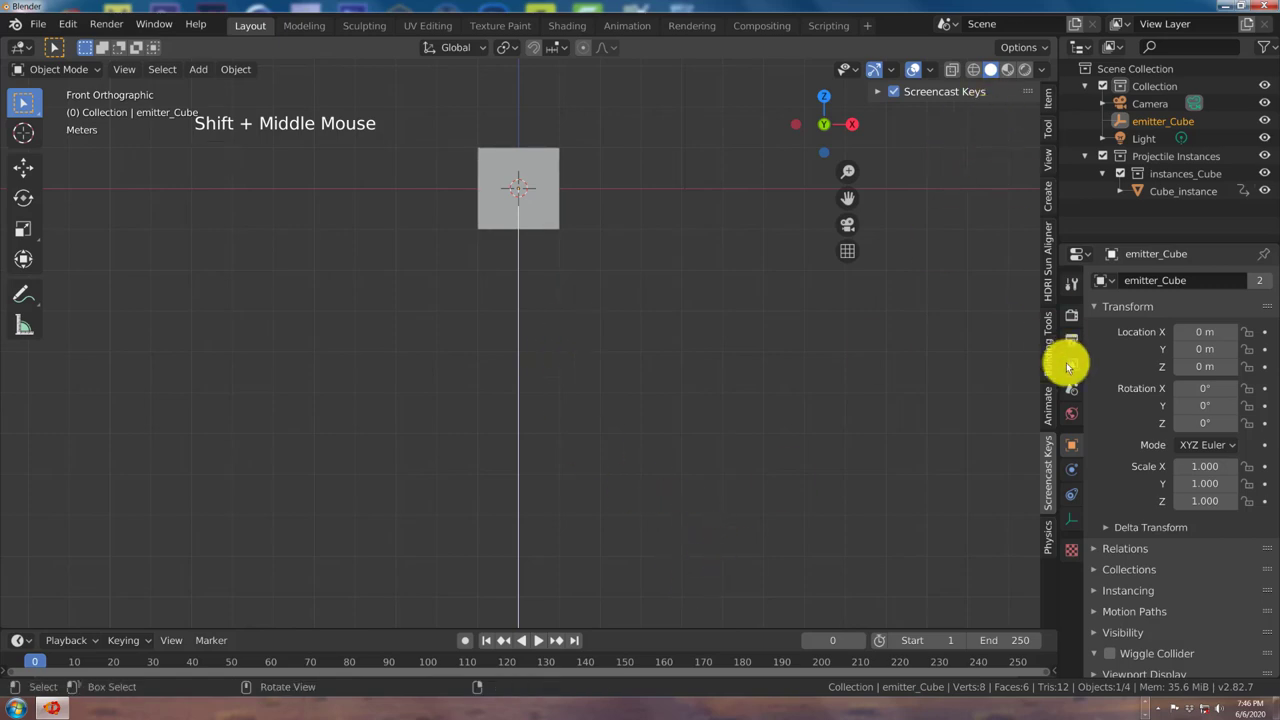
Step: Show the Projectile panel for emitter_Cube and preview playback from the timeline
{"action": "left_click", "coordinate": [1046, 540]}
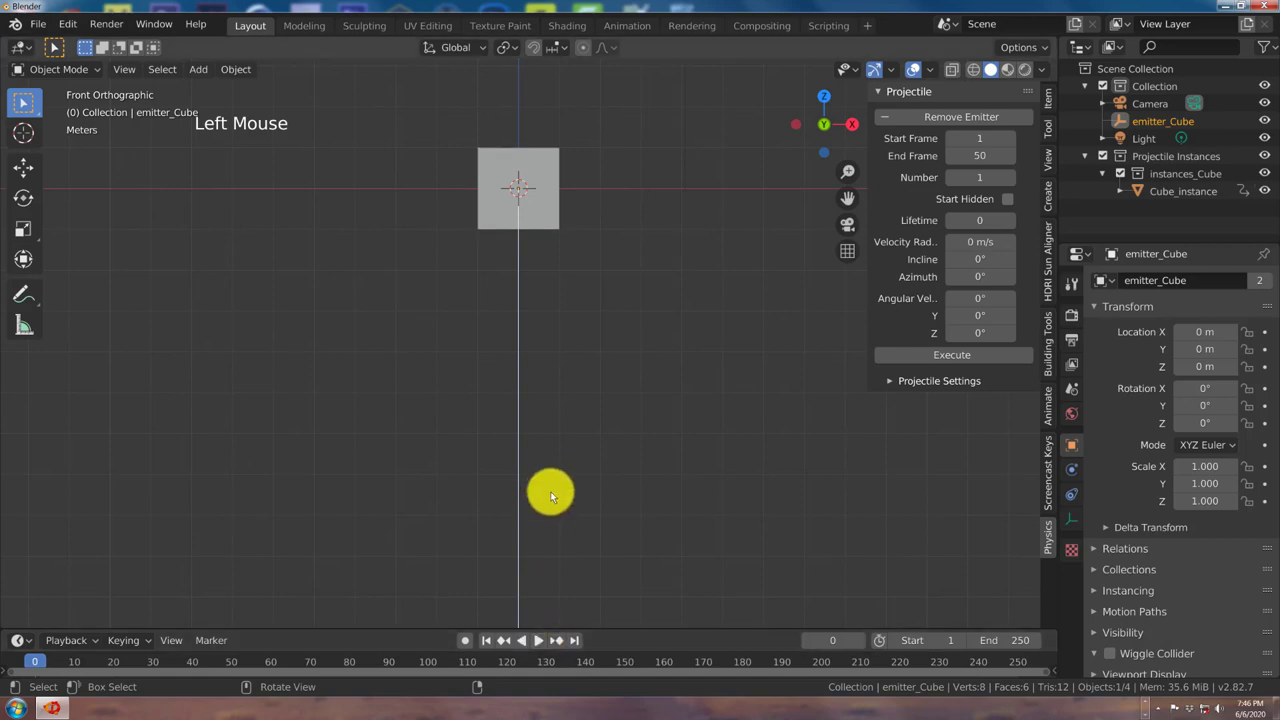
{"action": "left_click", "coordinate": [547, 641]}
{"action": "left_click", "coordinate": [540, 643]}
{"action": "left_click", "coordinate": [497, 649]}
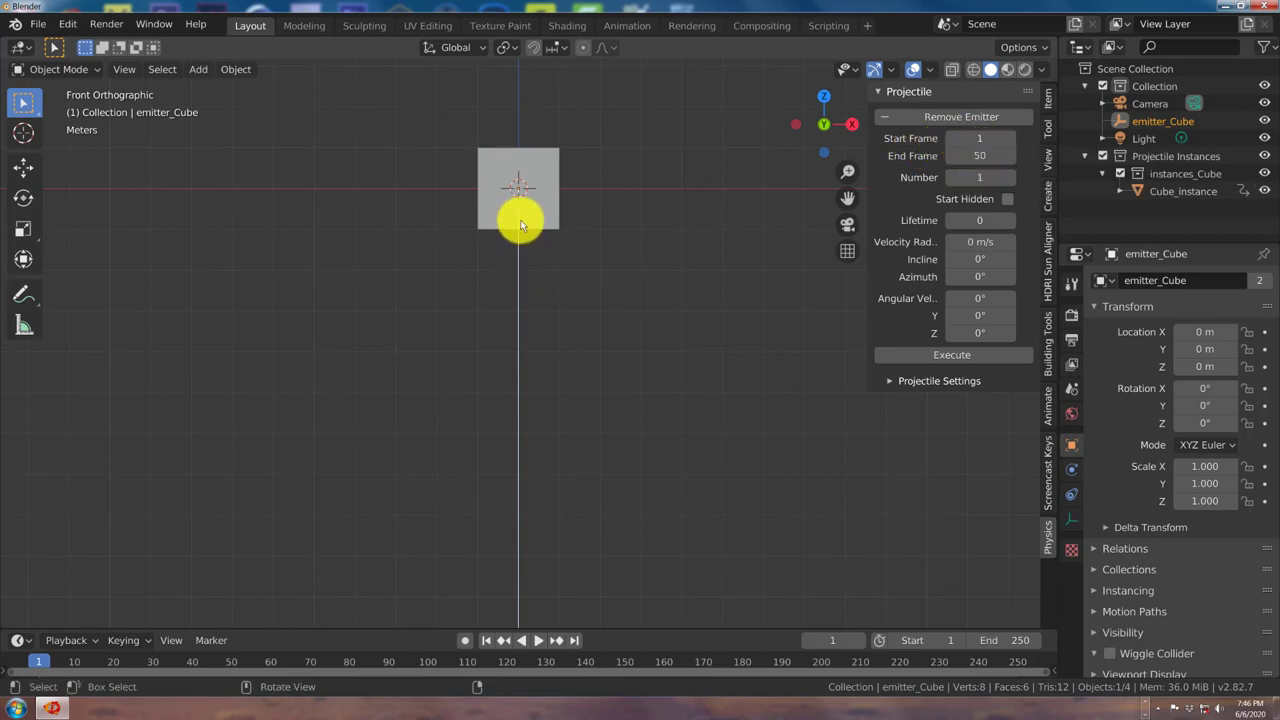
{"action": "scroll", "scroll_direction": "down", "scroll_amount": 3}
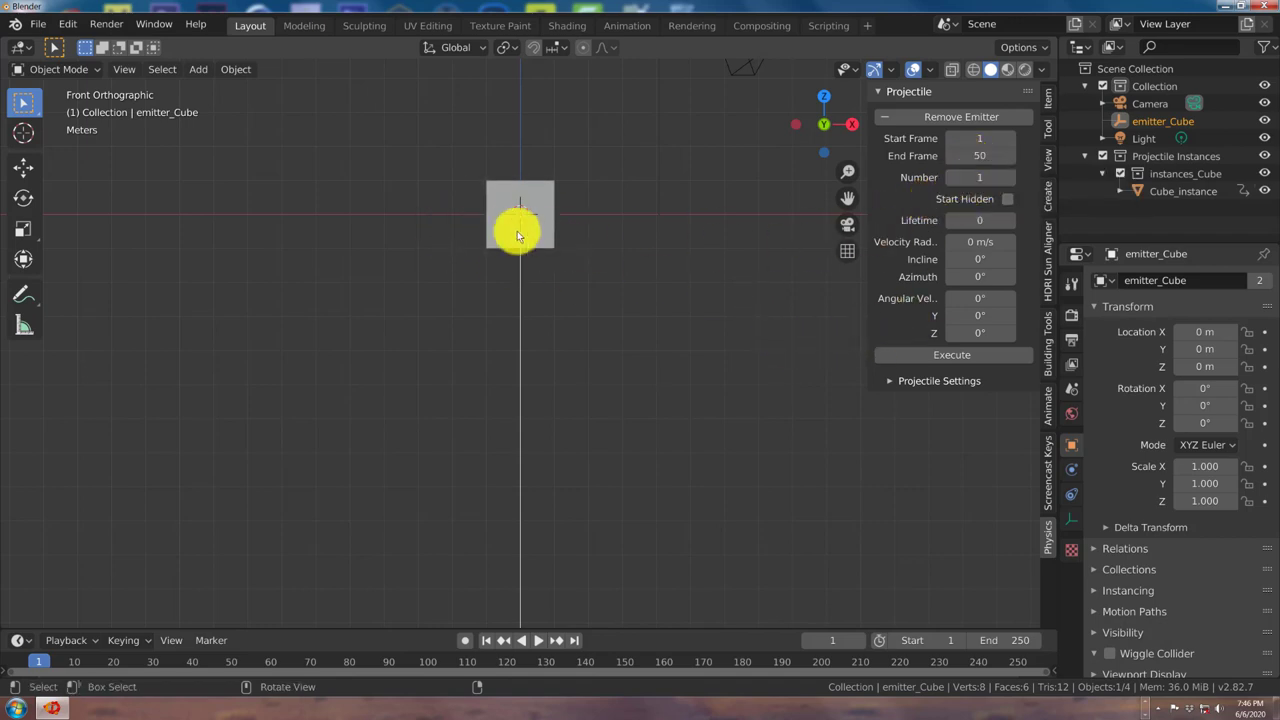
{"action": "scroll", "scroll_direction": "down", "scroll_amount": 3}
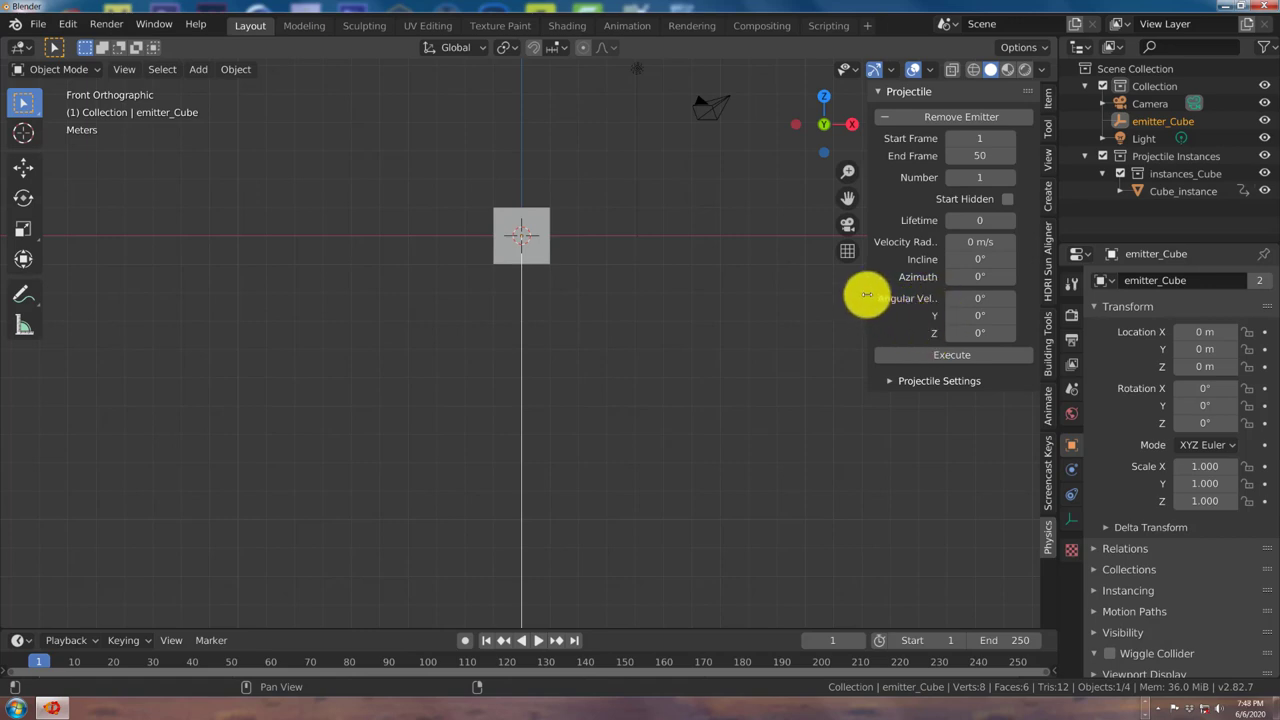
Step: Widen the sidebar so the Projectile emitter settings labels read in full
{"action": "left_click", "coordinate": [870, 298]}
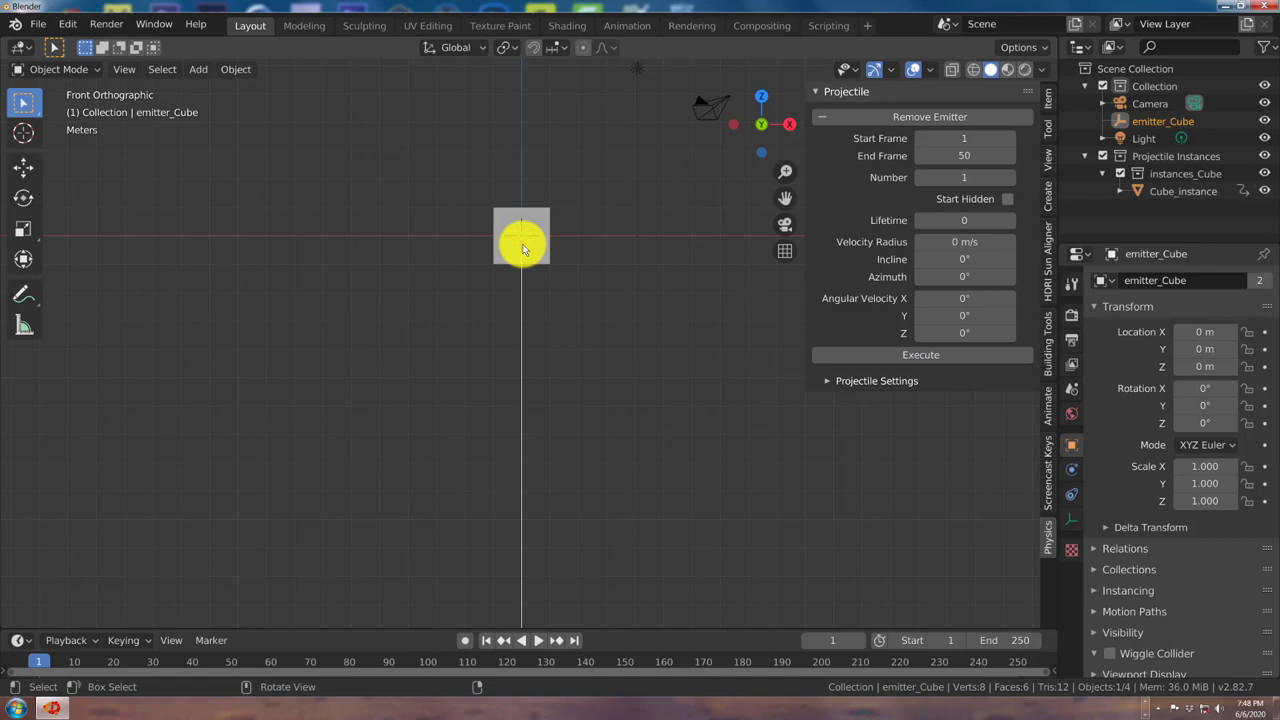
{"action": "scroll", "scroll_direction": "down", "scroll_amount": 3}
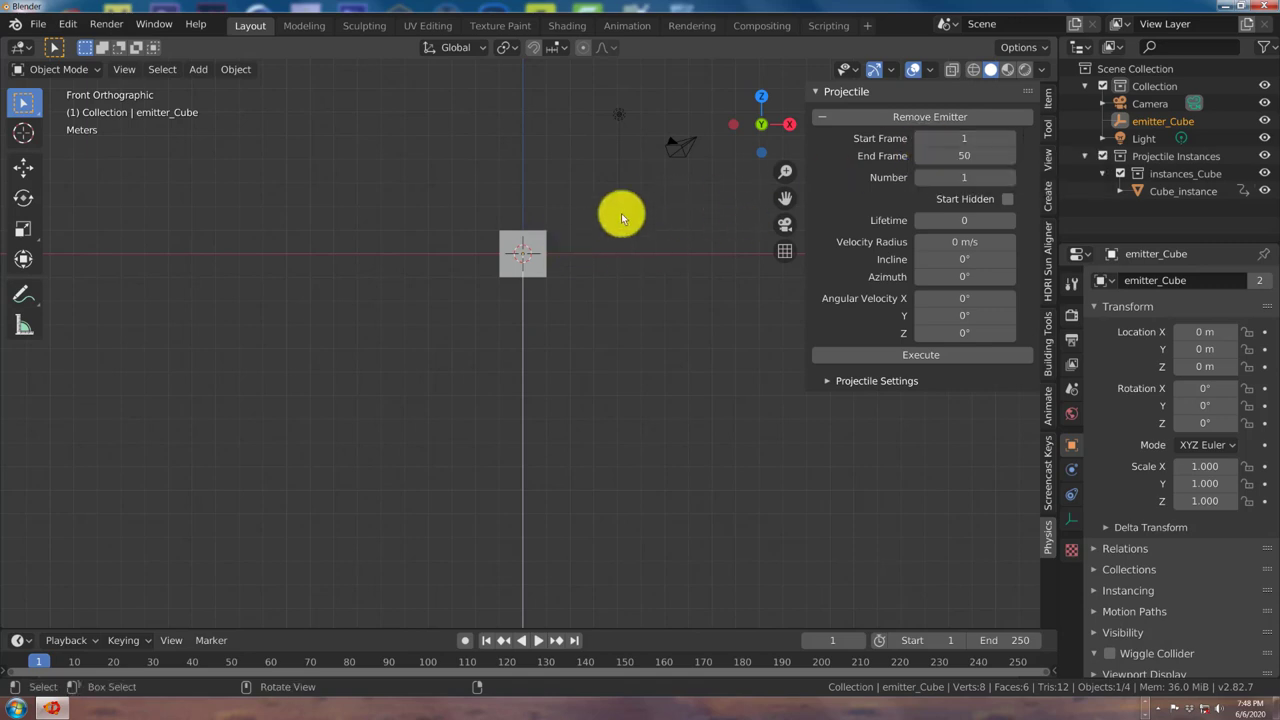
{"action": "scroll", "scroll_direction": "down", "scroll_amount": 3}
{"action": "scroll", "scroll_direction": "down", "scroll_amount": 3}
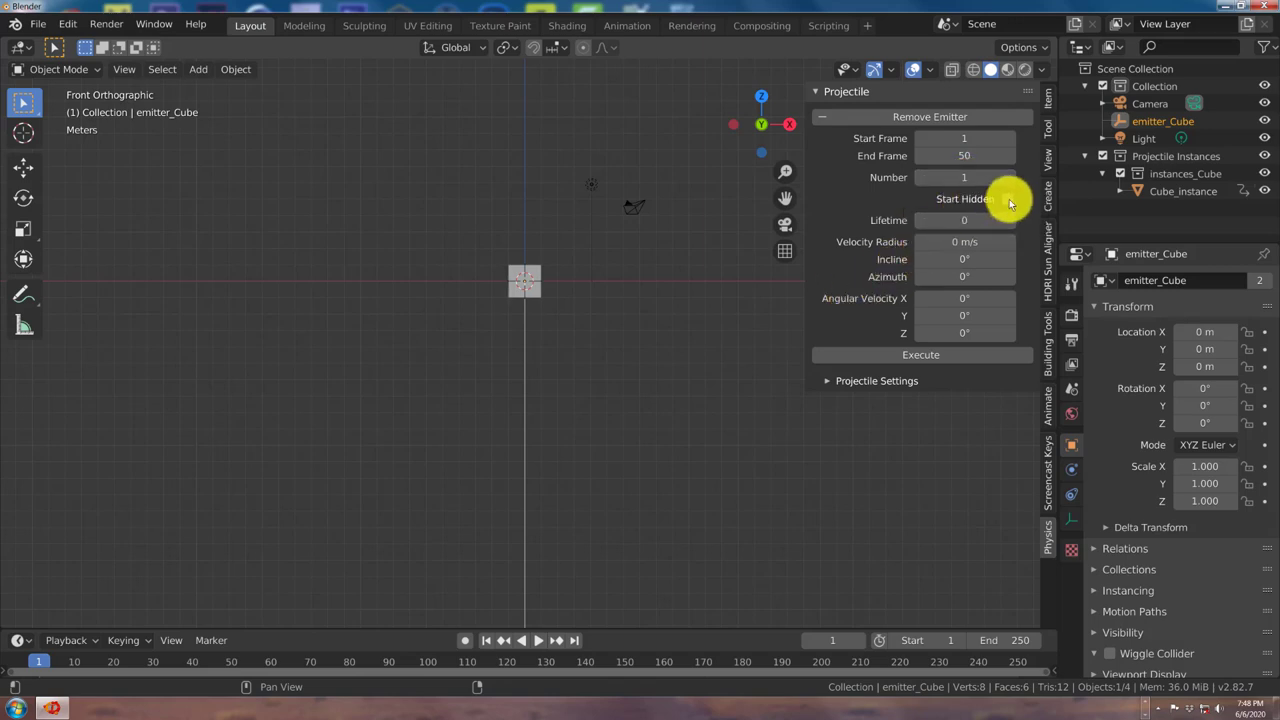
Step: Set the projectile Lifetime to 50 and Velocity Radius to 40 m/s
{"action": "left_click", "coordinate": [1010, 232]}
{"action": "left_click", "coordinate": [1010, 232]}
{"action": "double_click", "coordinate": [1010, 232]}
{"action": "left_click", "coordinate": [1010, 232]}
{"action": "left_click", "coordinate": [1011, 232]}
{"action": "double_click", "coordinate": [1010, 232]}
{"action": "left_click", "coordinate": [964, 228]}
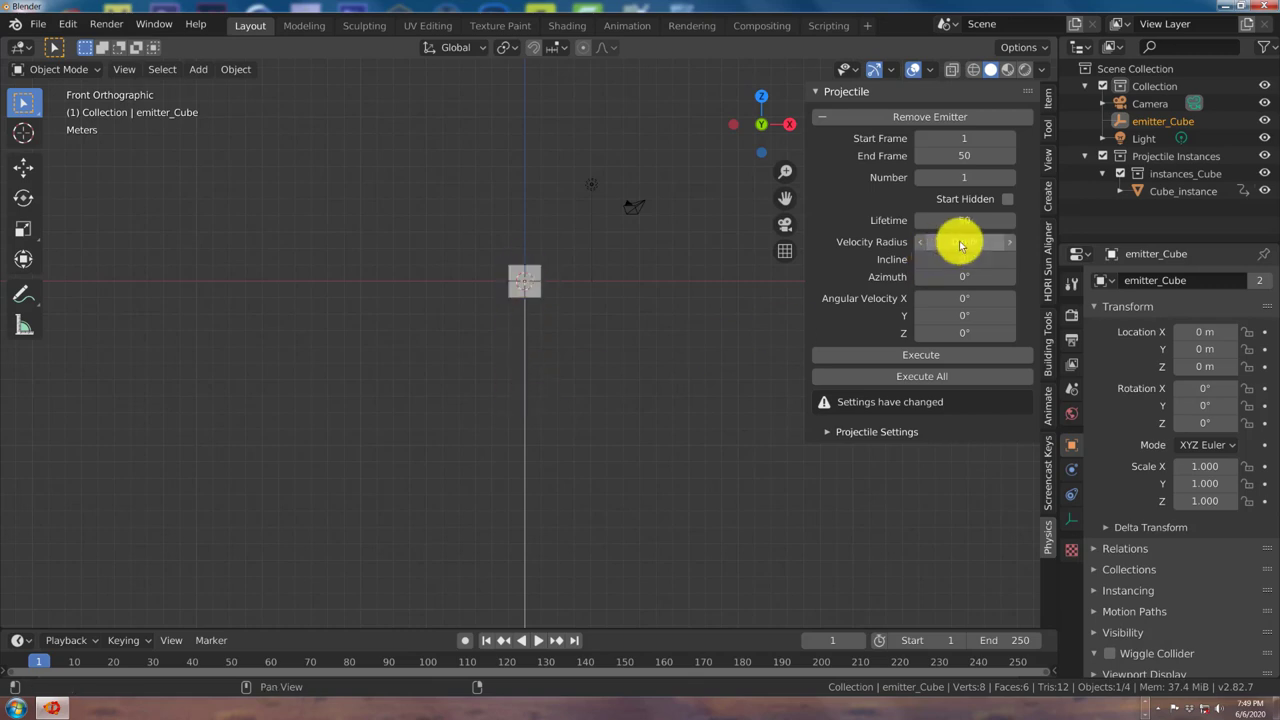
{"action": "left_click", "coordinate": [960, 247]}
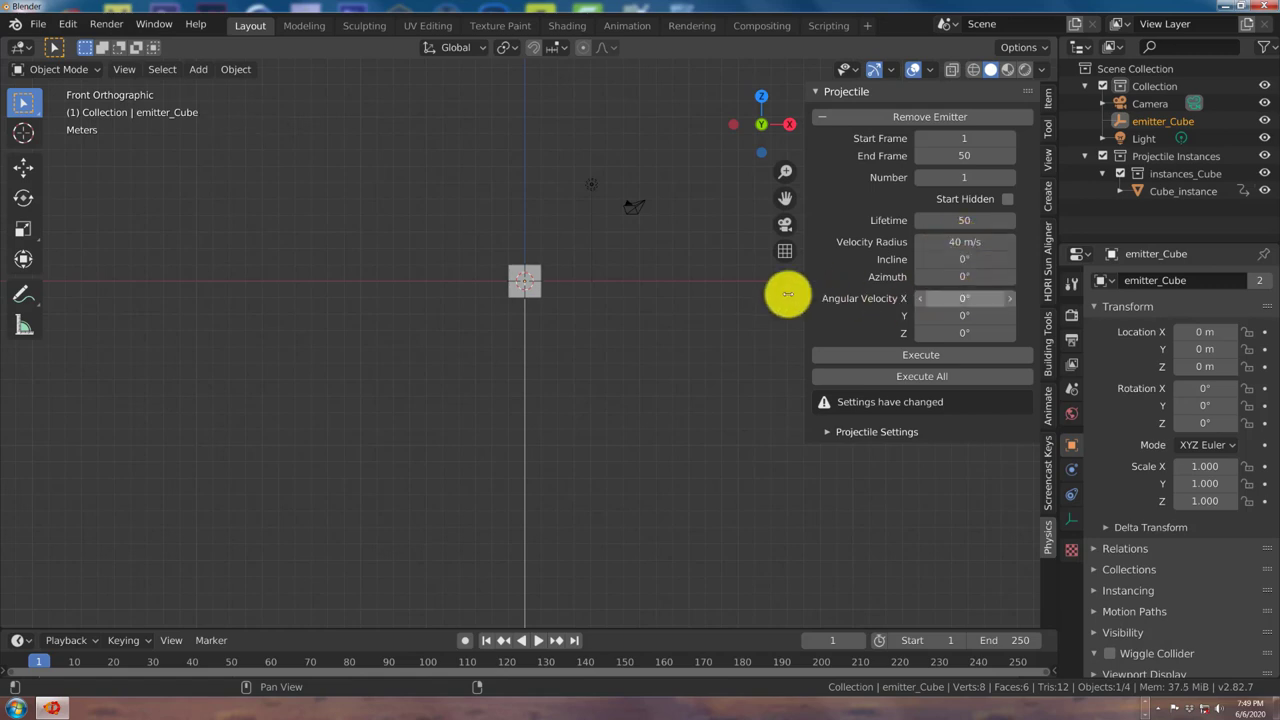
Step: Set the launch Incline to 40° and view the resulting trajectory arc from the front
{"action": "scroll", "scroll_direction": "down", "scroll_amount": 3}
{"action": "middle_click", "coordinate": [579, 364]}
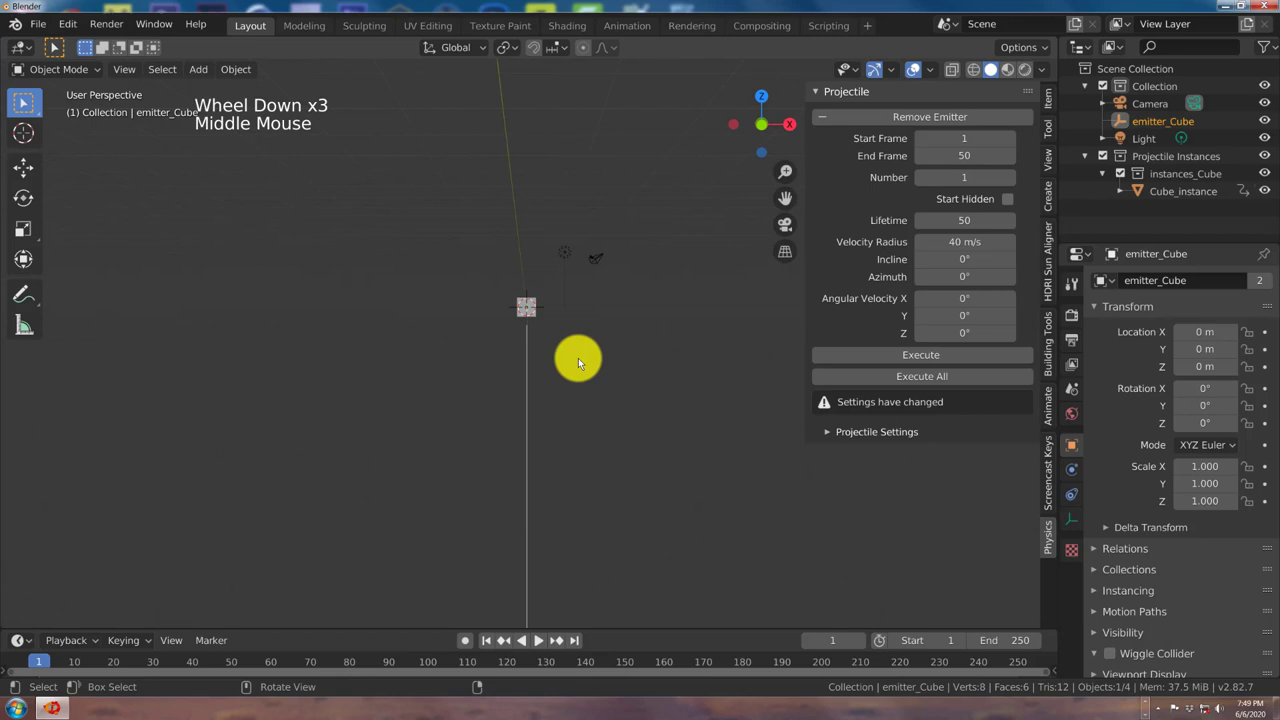
{"action": "key", "text": "KP_5"}
{"action": "key", "text": "KP_1"}
{"action": "scroll", "scroll_direction": "up", "scroll_amount": 3}
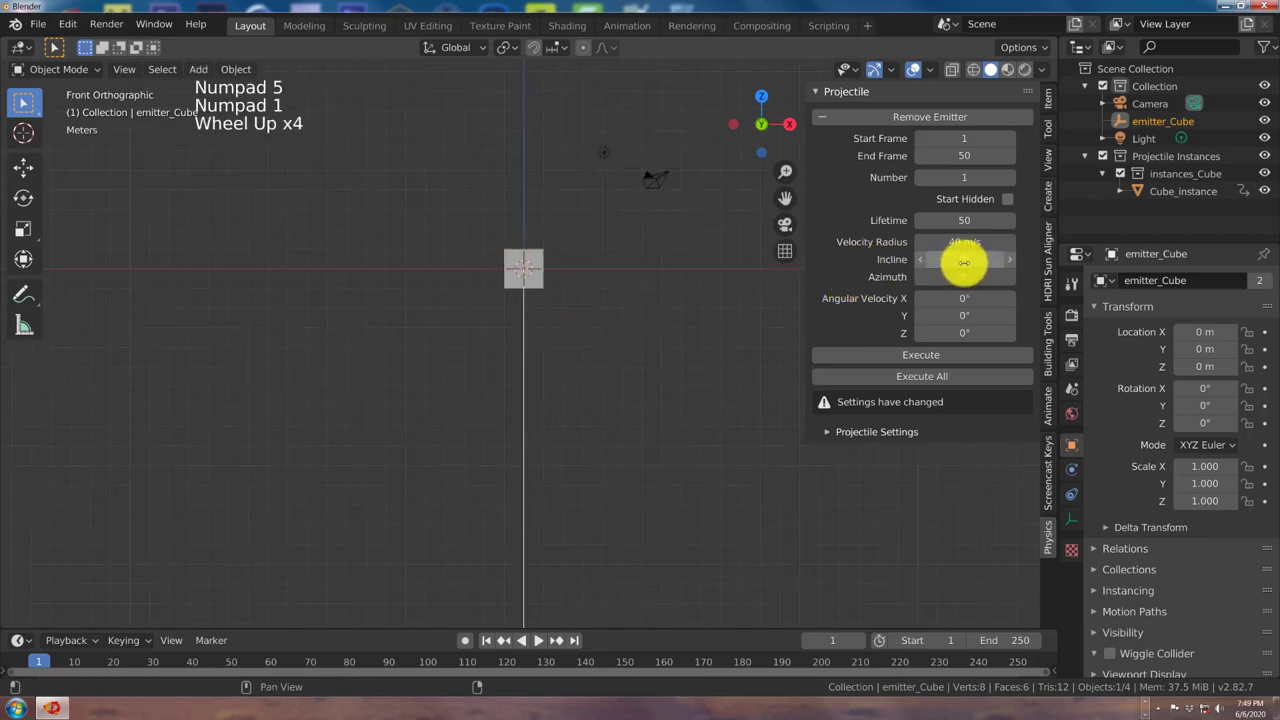
{"action": "left_click", "coordinate": [971, 266]}
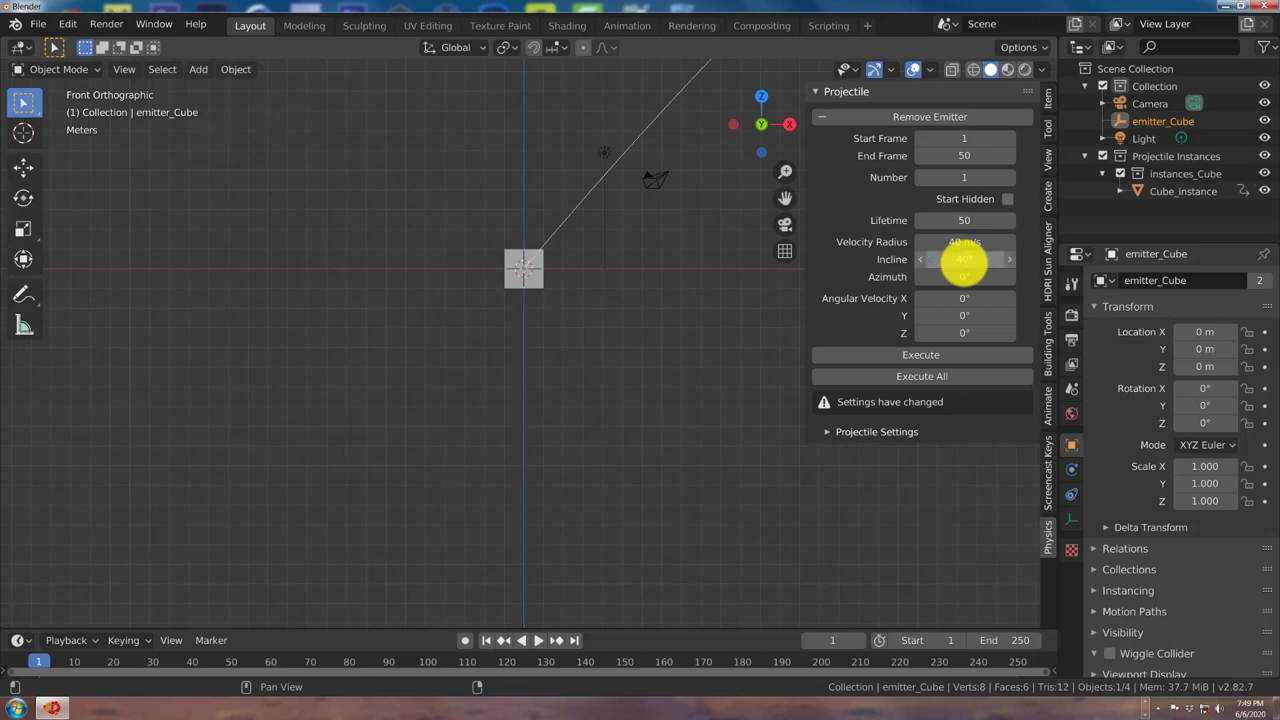
{"action": "scroll", "scroll_direction": "down", "scroll_amount": 3}
{"action": "scroll", "scroll_direction": "down", "scroll_amount": 3}
{"action": "scroll", "scroll_direction": "down", "scroll_amount": 3}
{"action": "middle_click", "coordinate": [682, 284]}
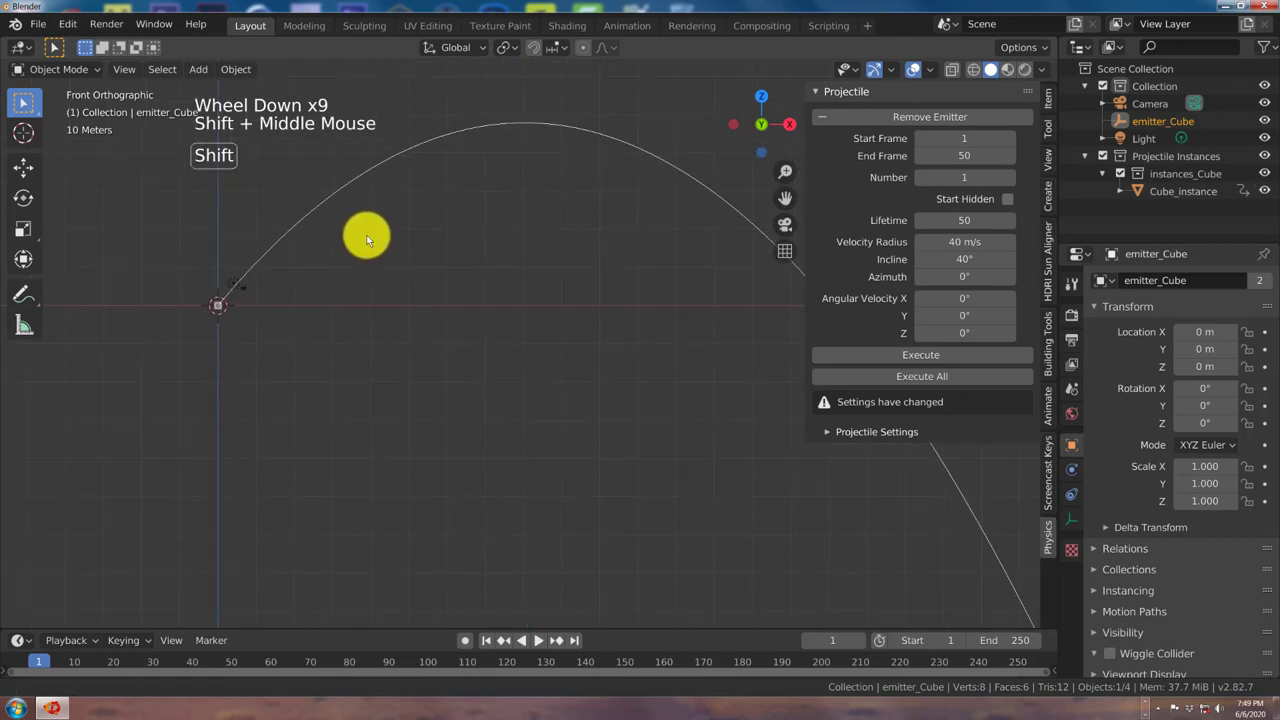
Step: Execute All to apply the changed emitter settings and bring the emitter back into view
{"action": "middle_click", "coordinate": [543, 243]}
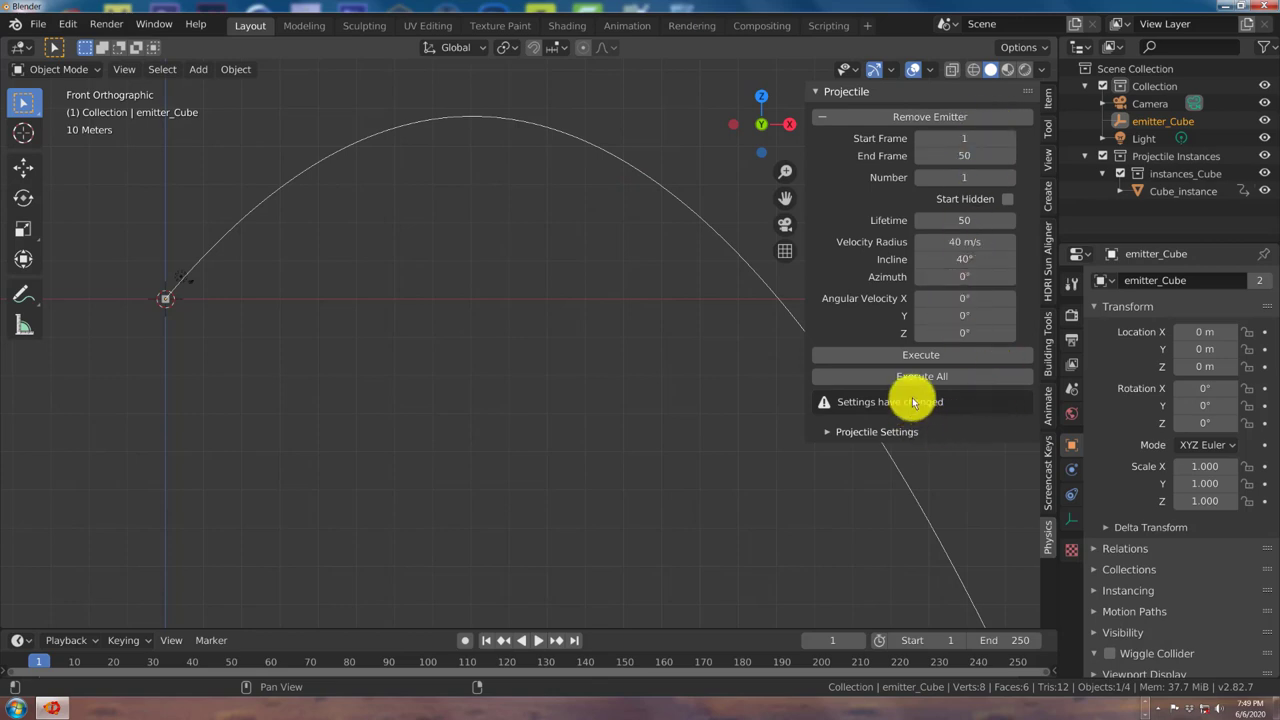
{"action": "left_click", "coordinate": [919, 384]}
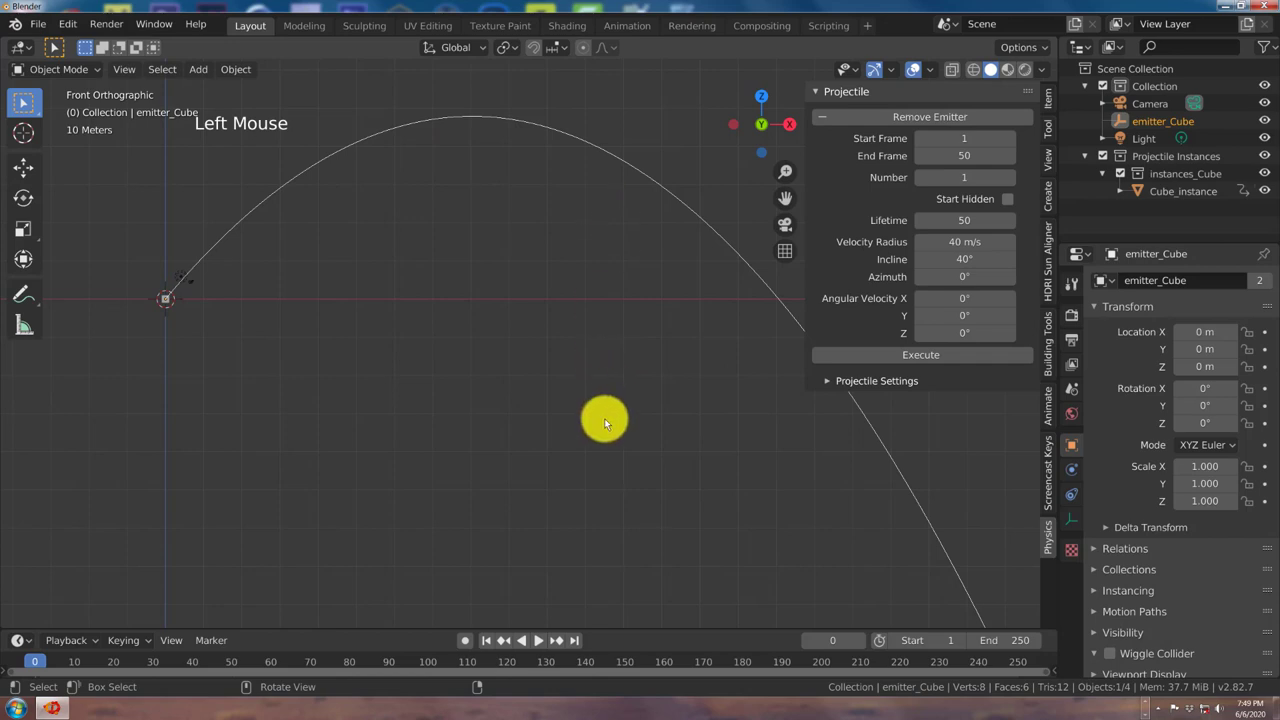
{"action": "middle_click", "coordinate": [268, 383]}
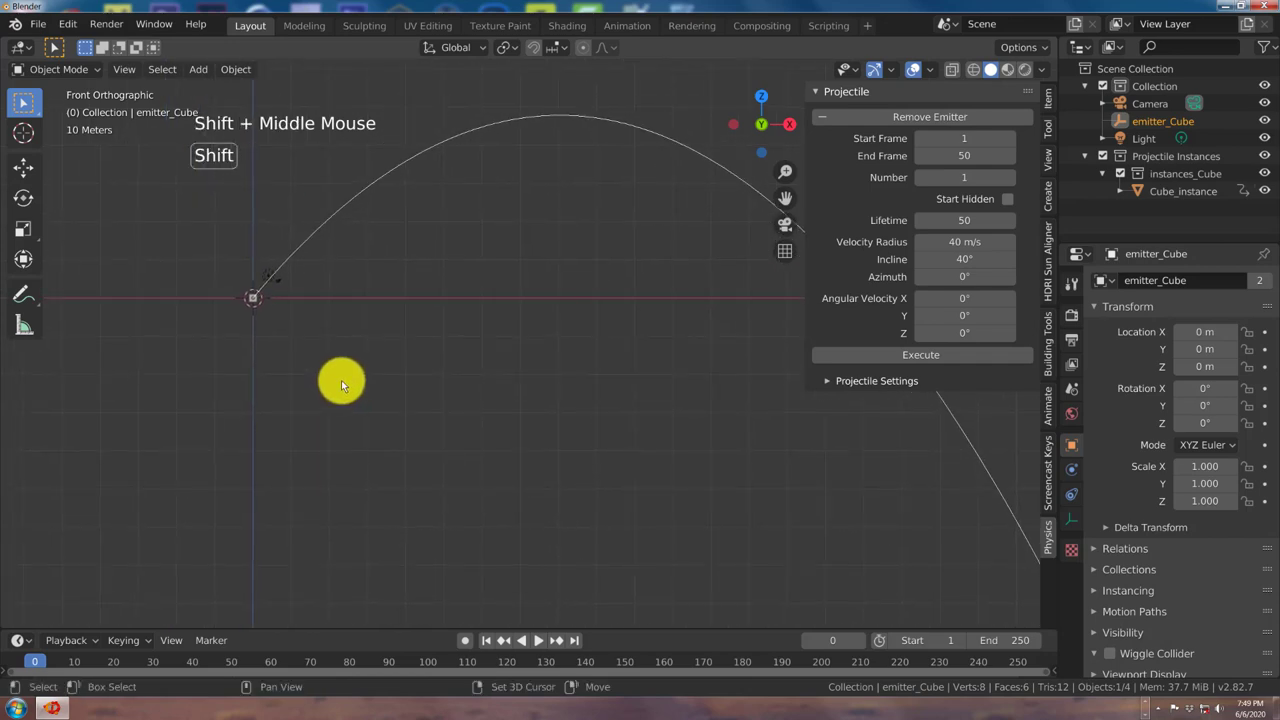
{"action": "middle_click", "coordinate": [333, 381]}
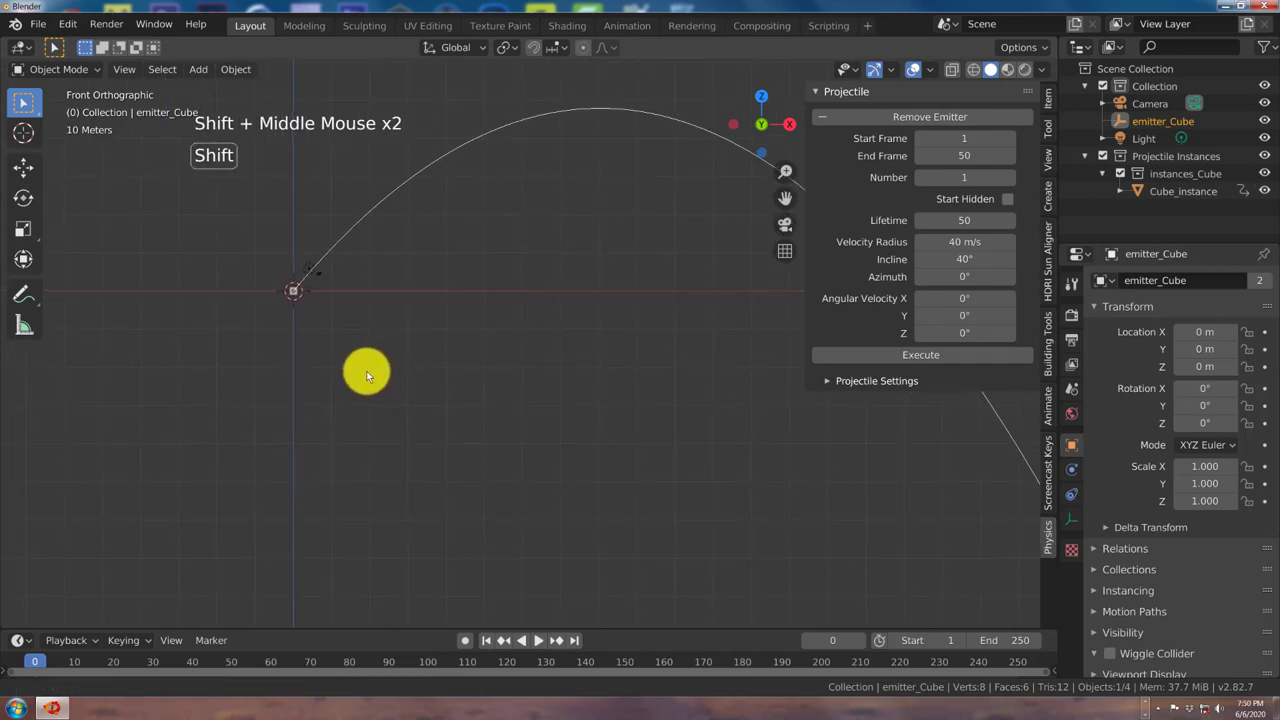
{"action": "scroll", "scroll_direction": "up", "scroll_amount": 3}
{"action": "scroll", "scroll_direction": "up", "scroll_amount": 3}
{"action": "middle_click", "coordinate": [336, 371]}
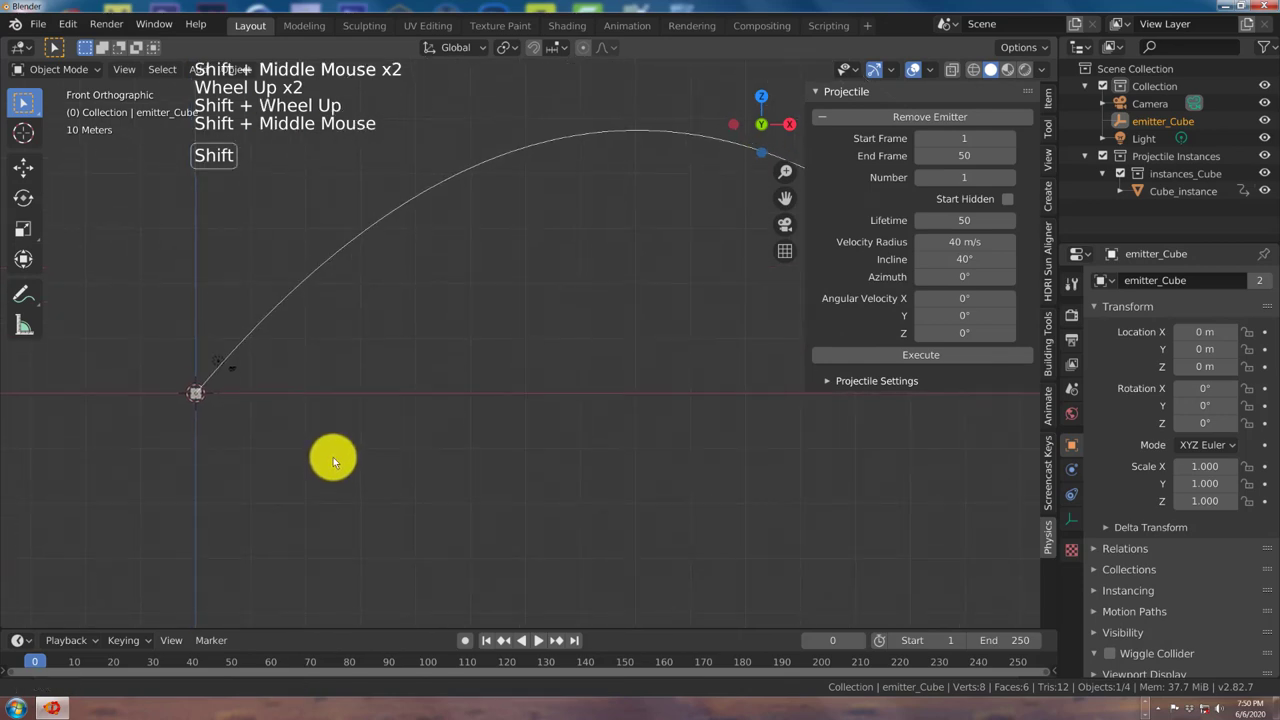
{"action": "middle_click", "coordinate": [336, 431]}
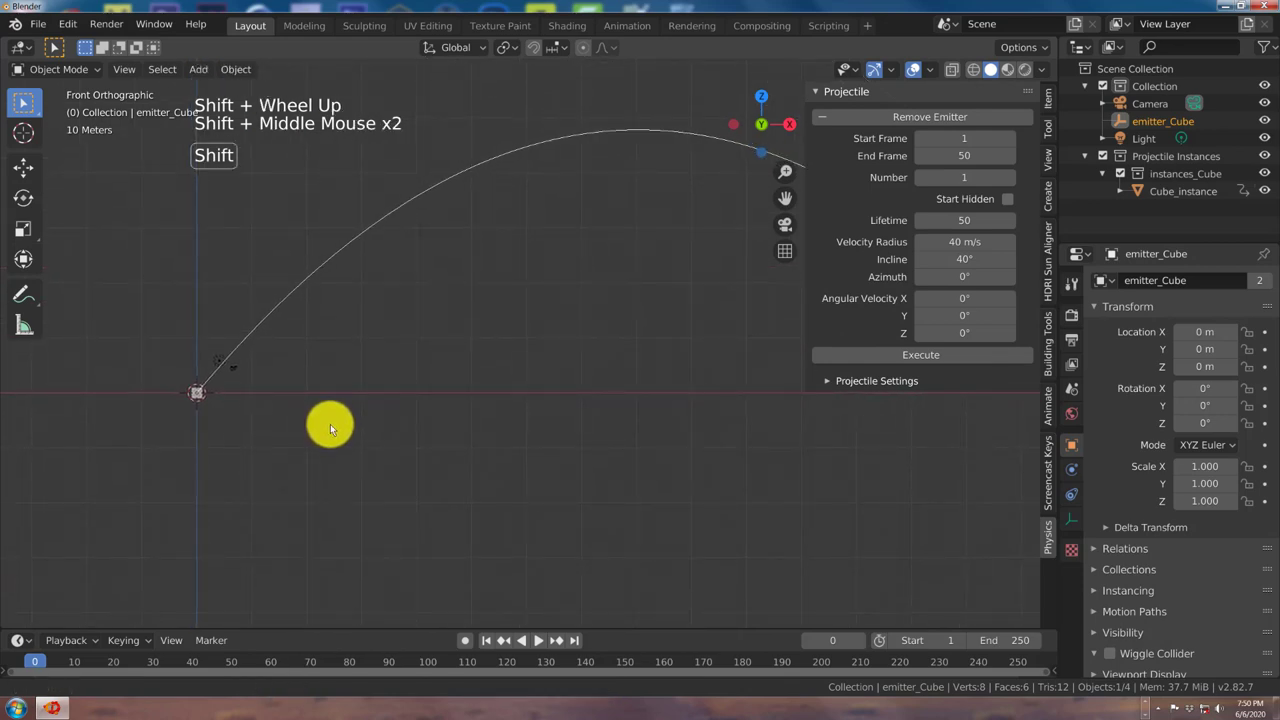
Step: Stop playback and jump the timeline back to frame 1
{"action": "left_click", "coordinate": [537, 647]}
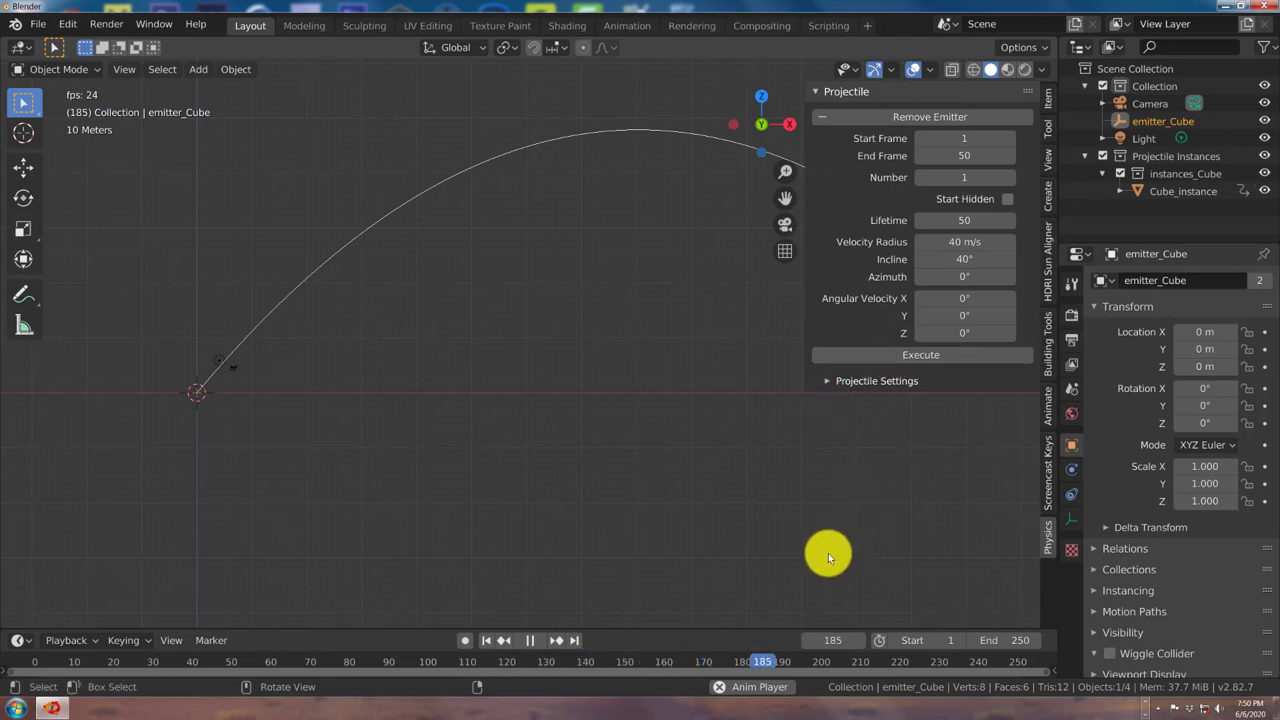
{"action": "left_click", "coordinate": [529, 646]}
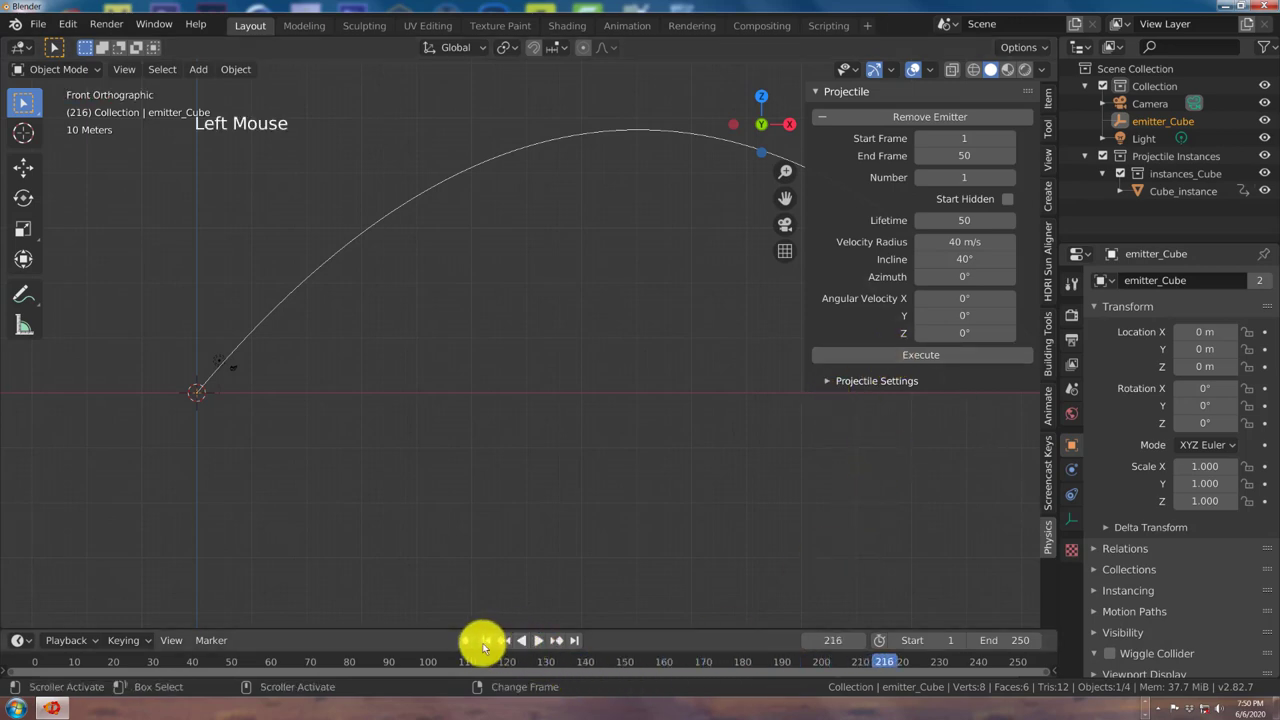
{"action": "left_click", "coordinate": [484, 646]}
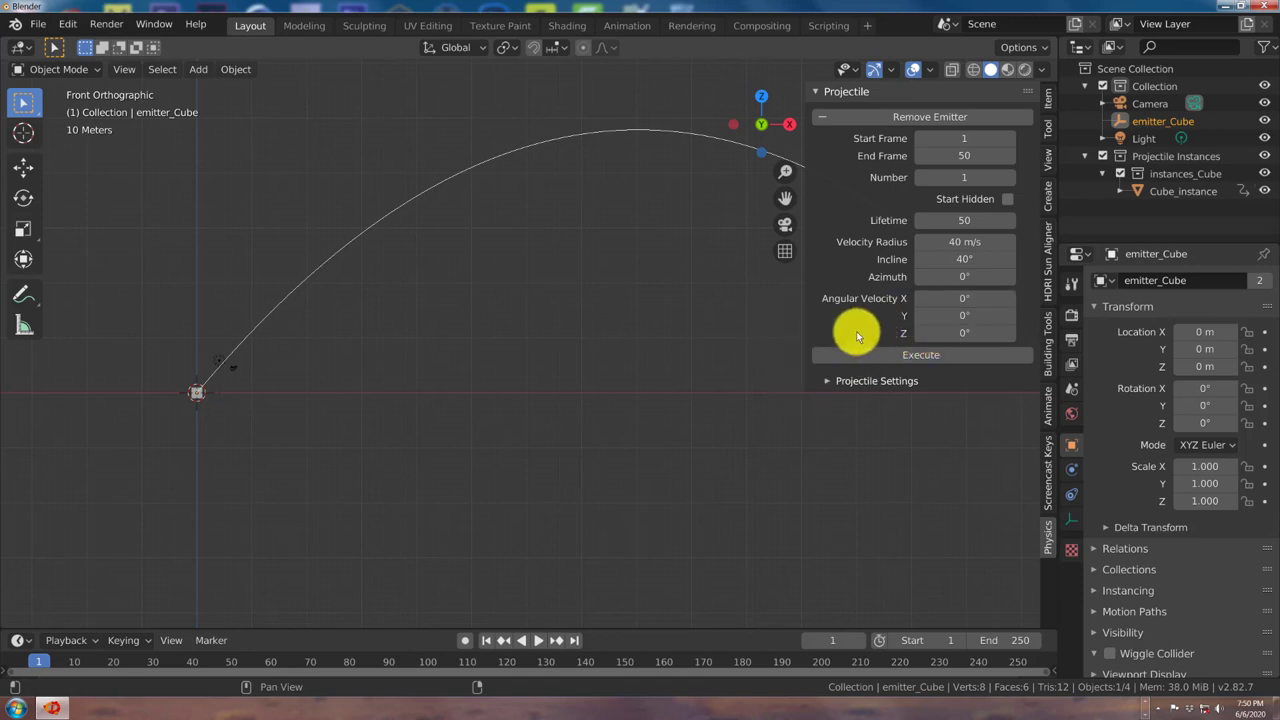
Step: Set Angular Velocity to 20° X, 10° Y, 5° Z and apply it to the emitter
{"action": "left_click", "coordinate": [958, 308]}
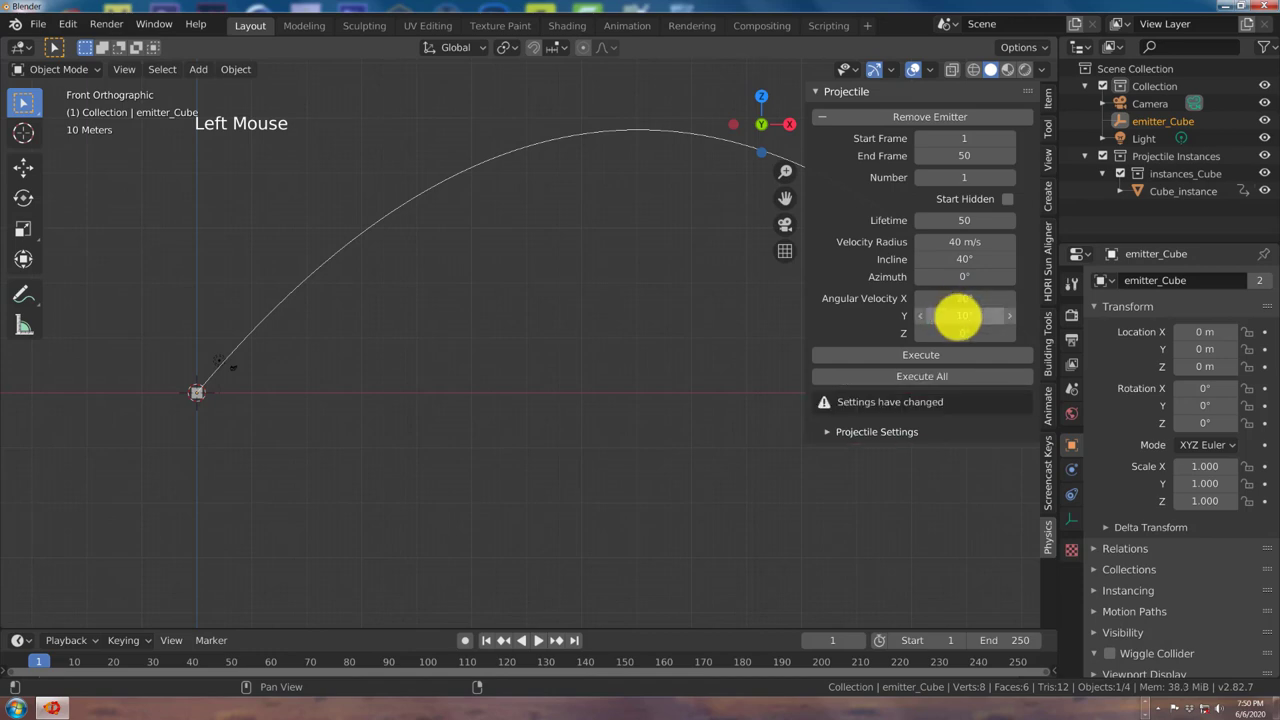
{"action": "left_click", "coordinate": [961, 335]}
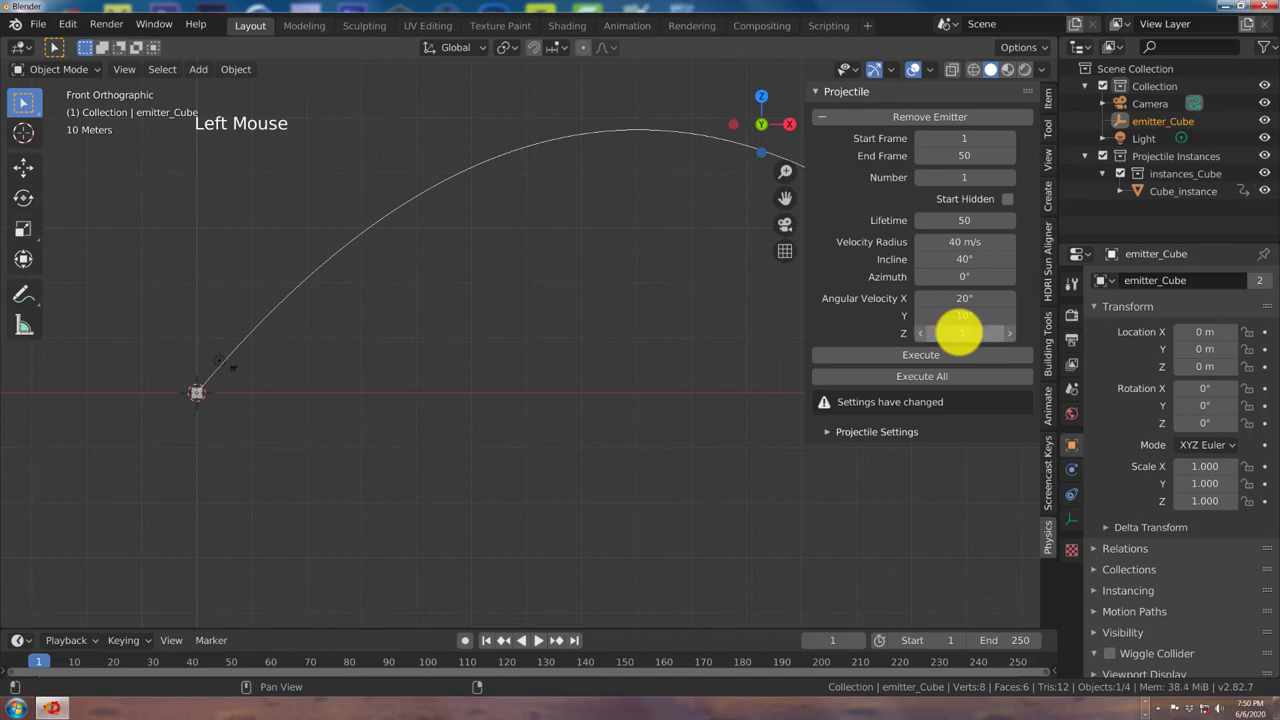
{"action": "left_click", "coordinate": [967, 379]}
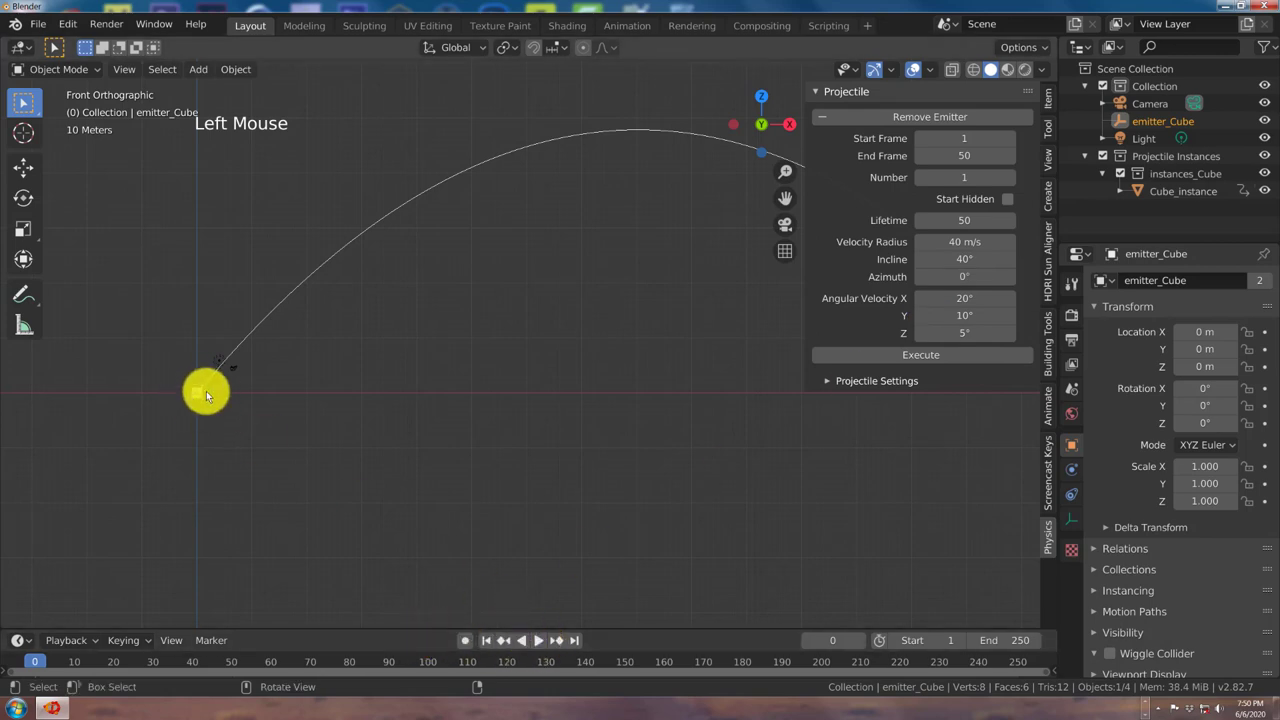
{"action": "scroll", "scroll_direction": "up", "scroll_amount": 3}
{"action": "middle_click", "coordinate": [195, 447]}
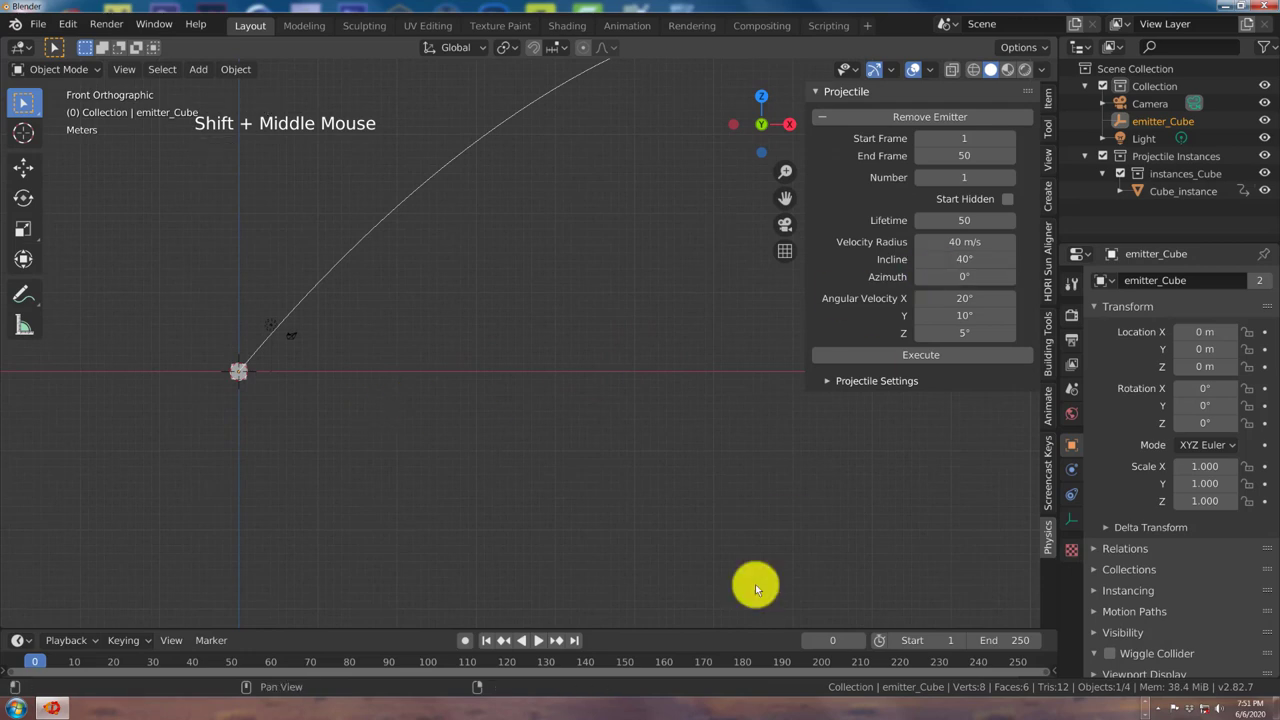
{"action": "left_click", "coordinate": [546, 645]}
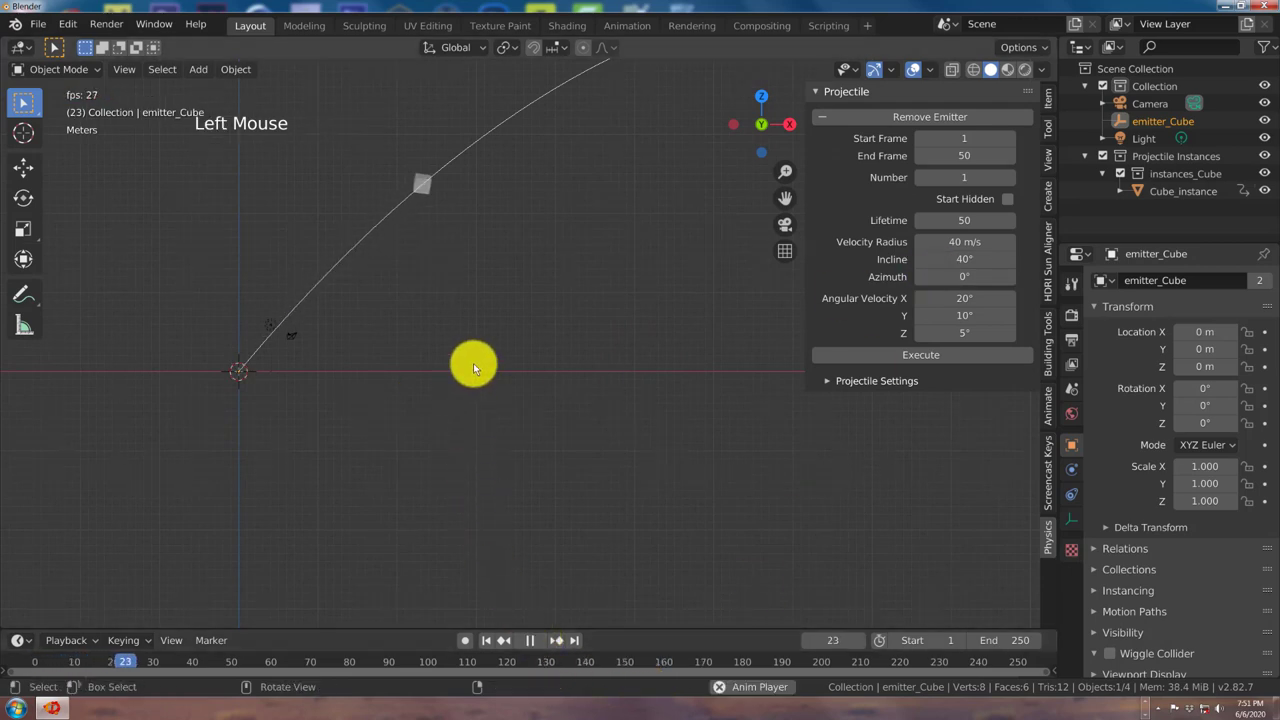
{"action": "scroll", "scroll_direction": "down", "scroll_amount": 3}
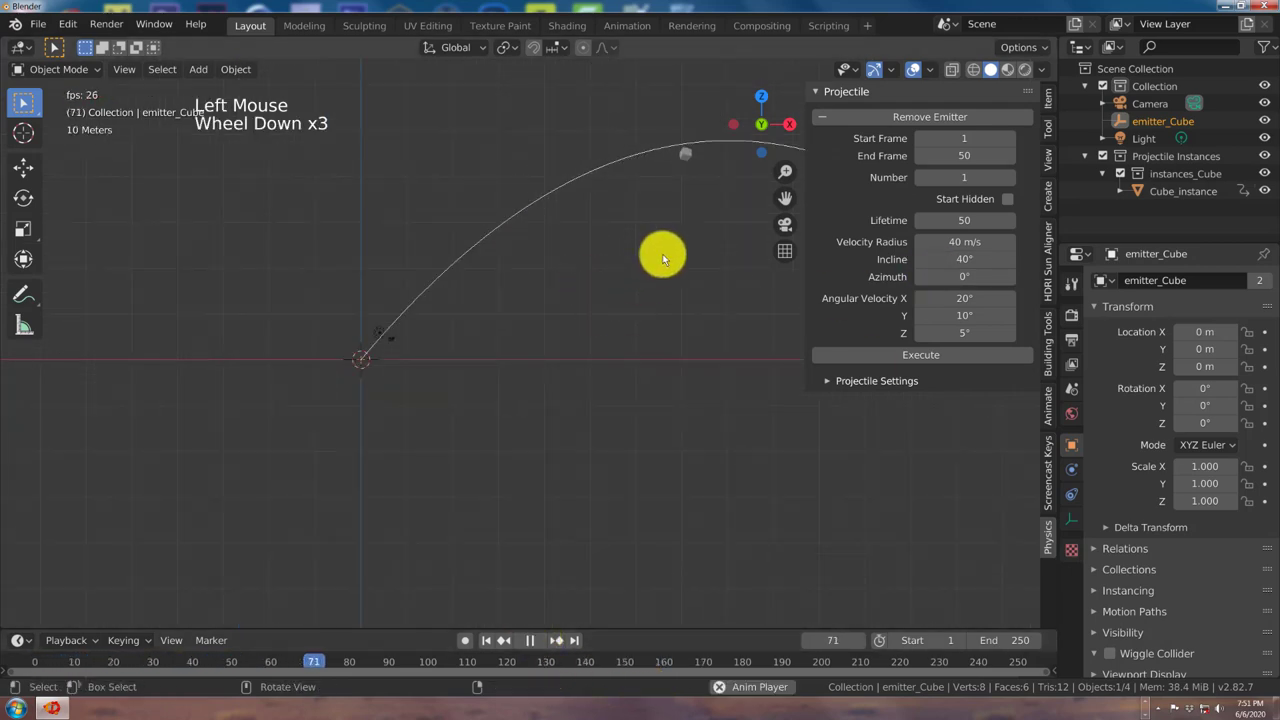
{"action": "middle_click", "coordinate": [665, 262]}
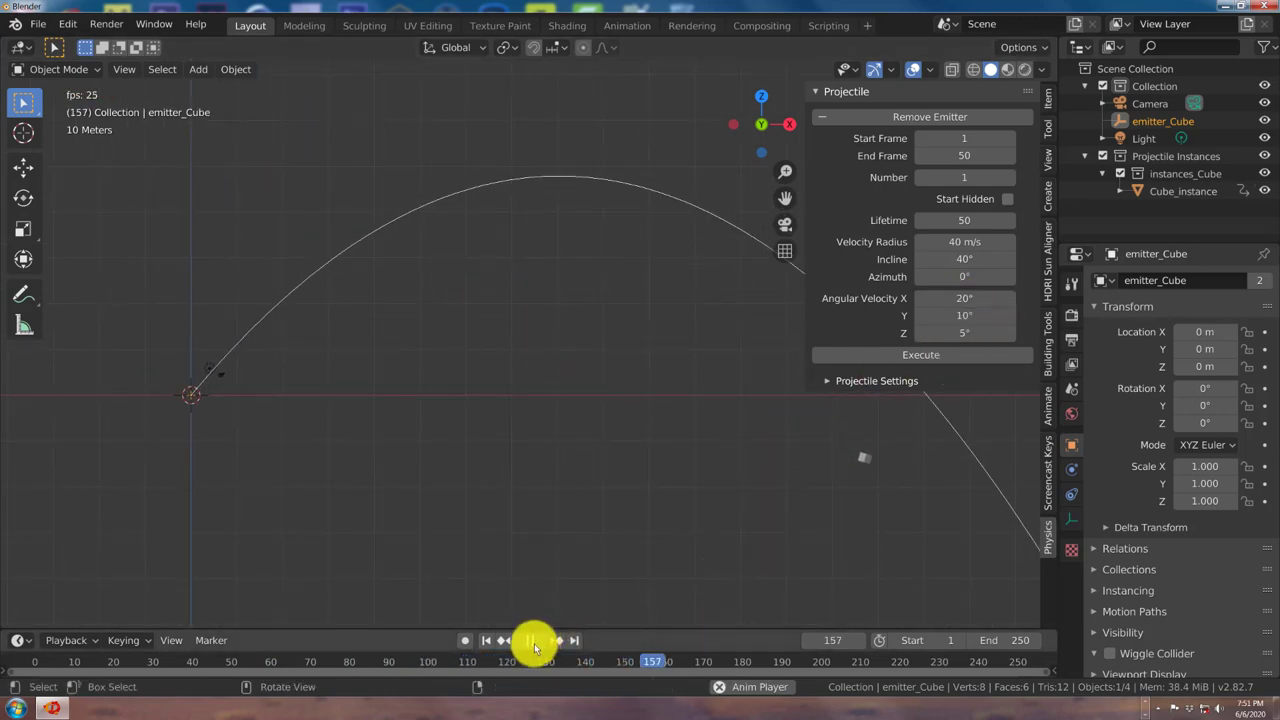
{"action": "left_click", "coordinate": [534, 650]}
{"action": "left_click", "coordinate": [489, 649]}
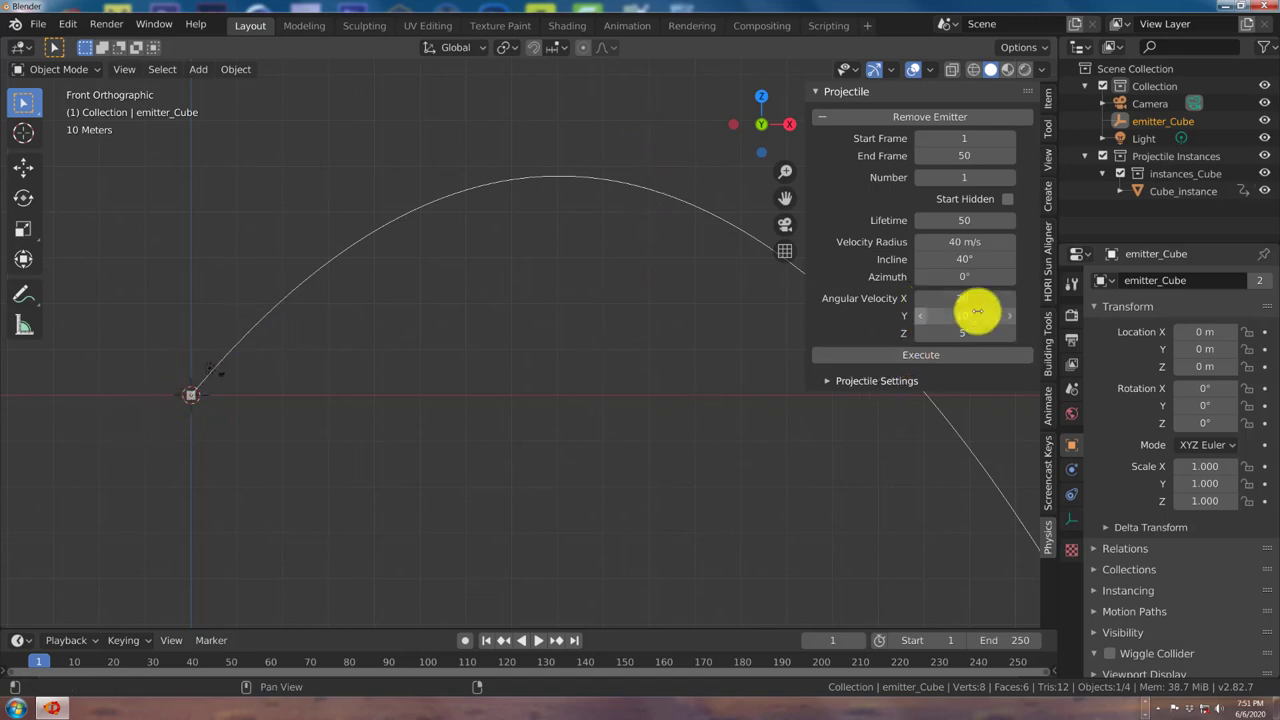
Step: Raise Angular Velocity to 40° X, 60° Y, 50° Z and preview the faster spin
{"action": "left_click", "coordinate": [968, 309]}
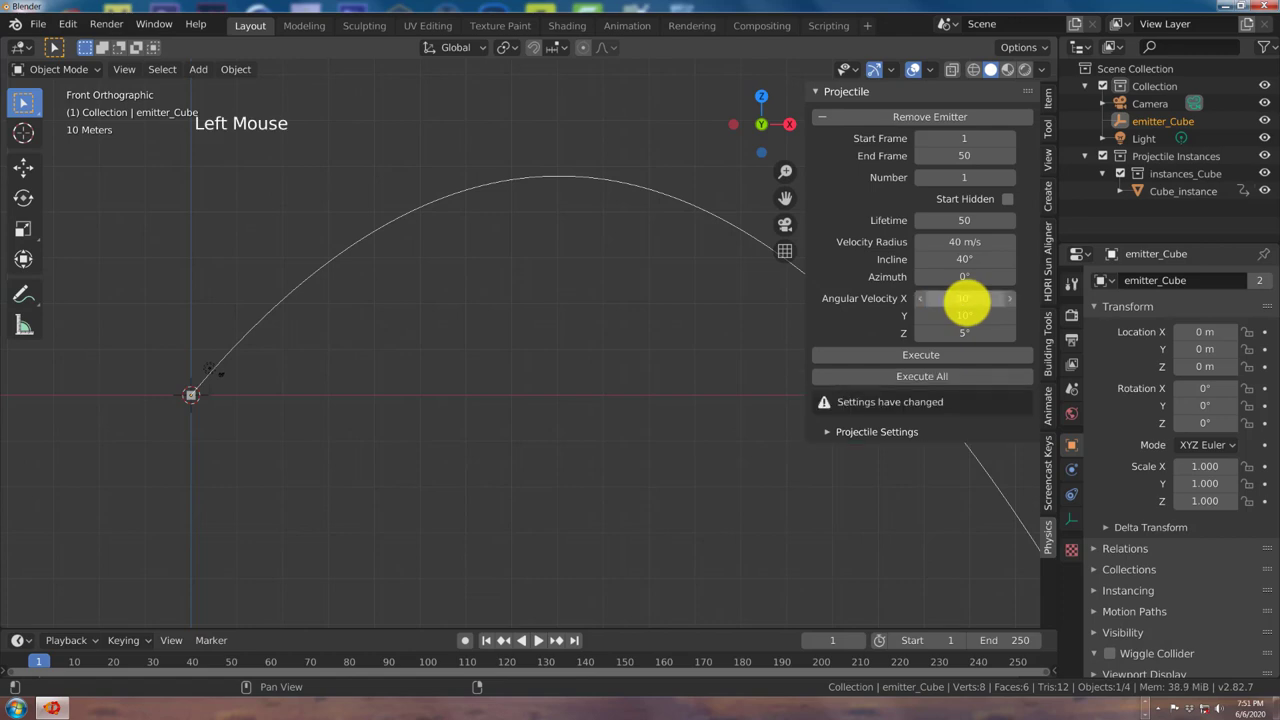
{"action": "left_click", "coordinate": [969, 324]}
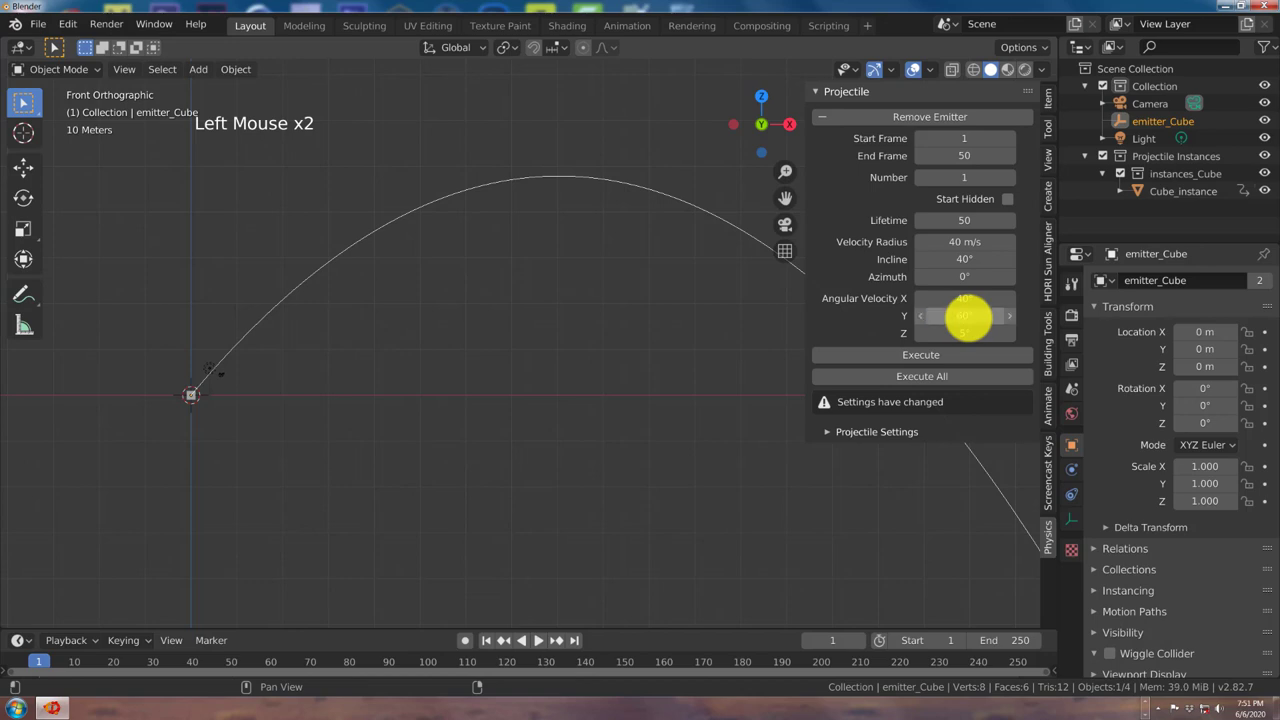
{"action": "left_click", "coordinate": [969, 338]}
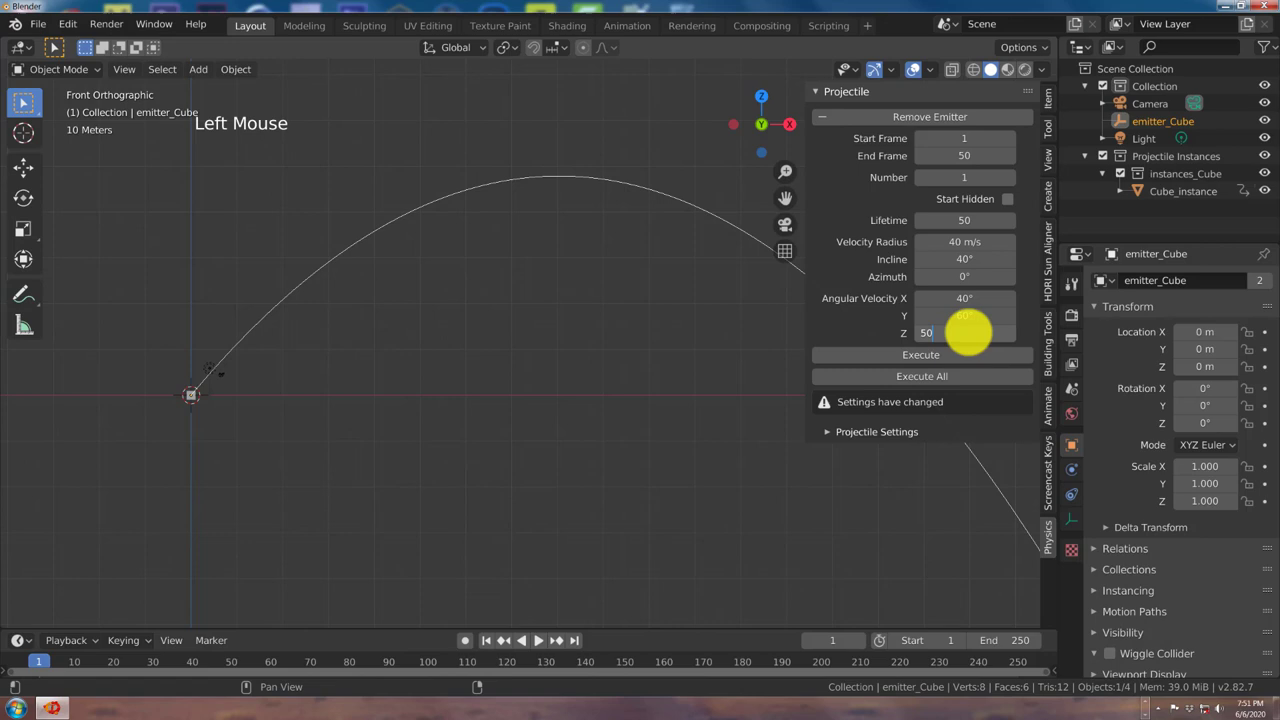
{"action": "left_click", "coordinate": [950, 388]}
{"action": "left_click", "coordinate": [540, 645]}
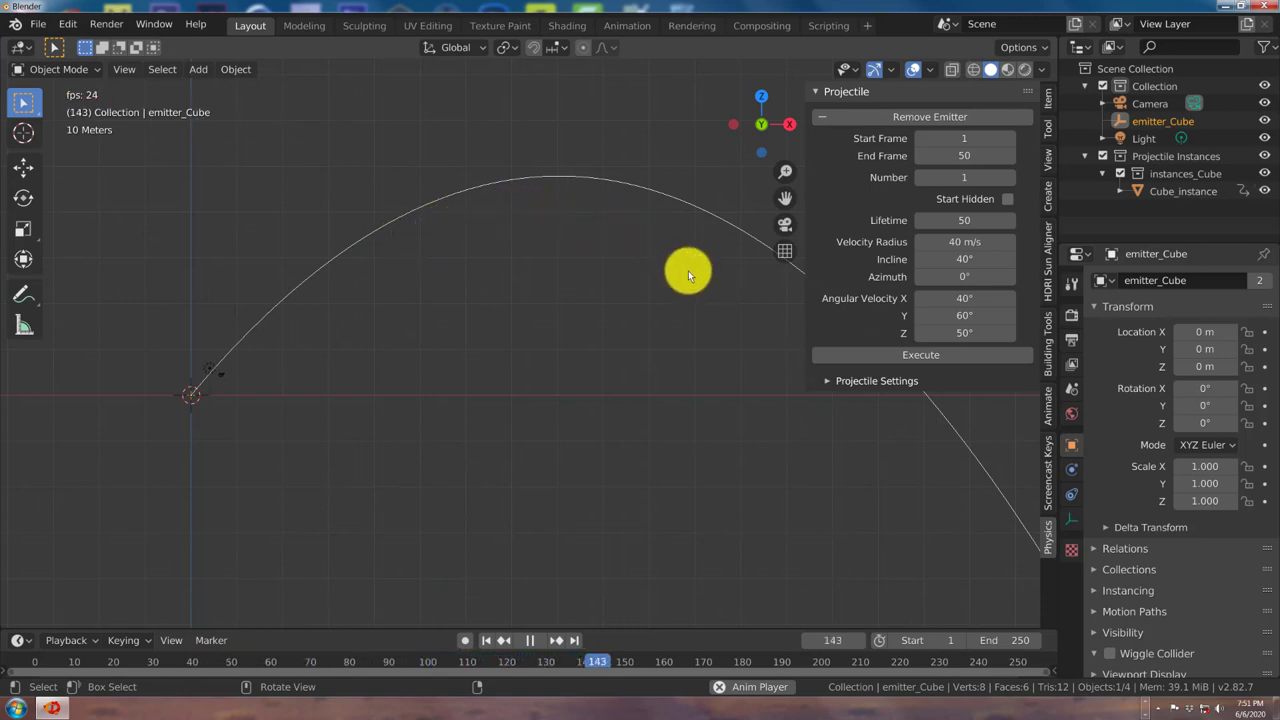
{"action": "left_click", "coordinate": [531, 644]}
Step: Set Azimuth to 60°, apply it, preview the new arc and rewind to frame 1
{"action": "left_click", "coordinate": [487, 644]}
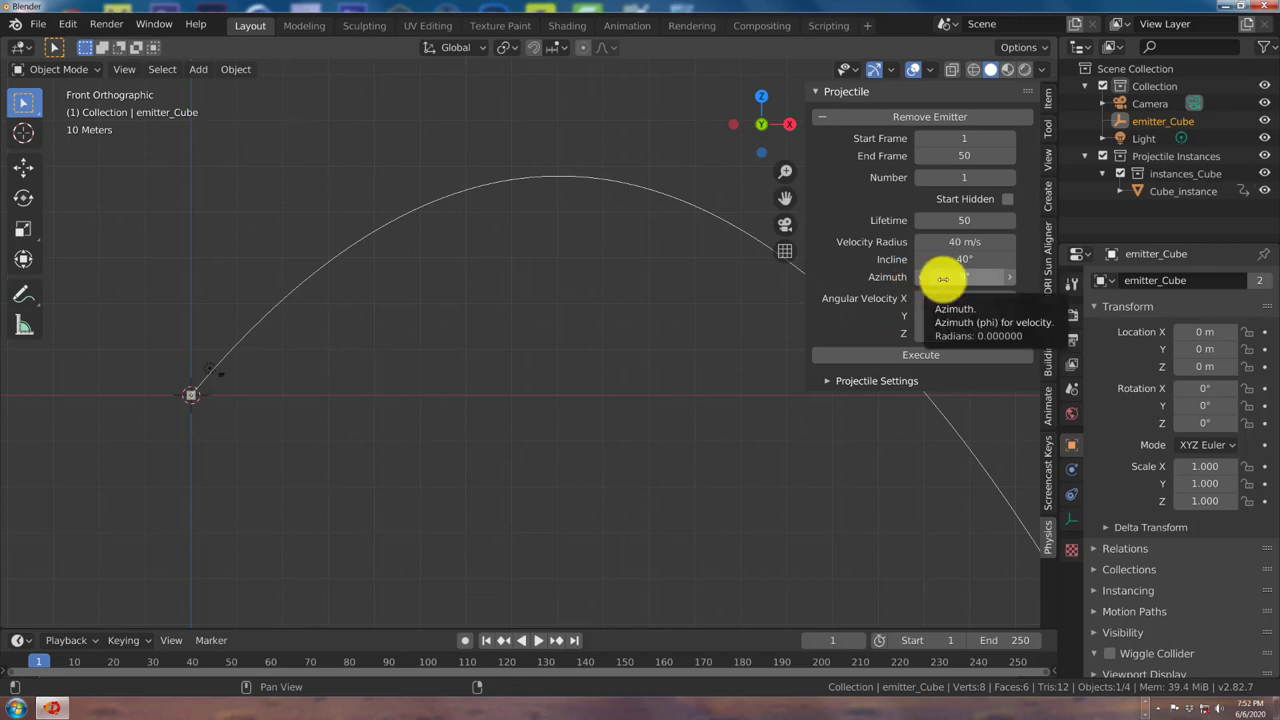
{"action": "left_click", "coordinate": [969, 281]}
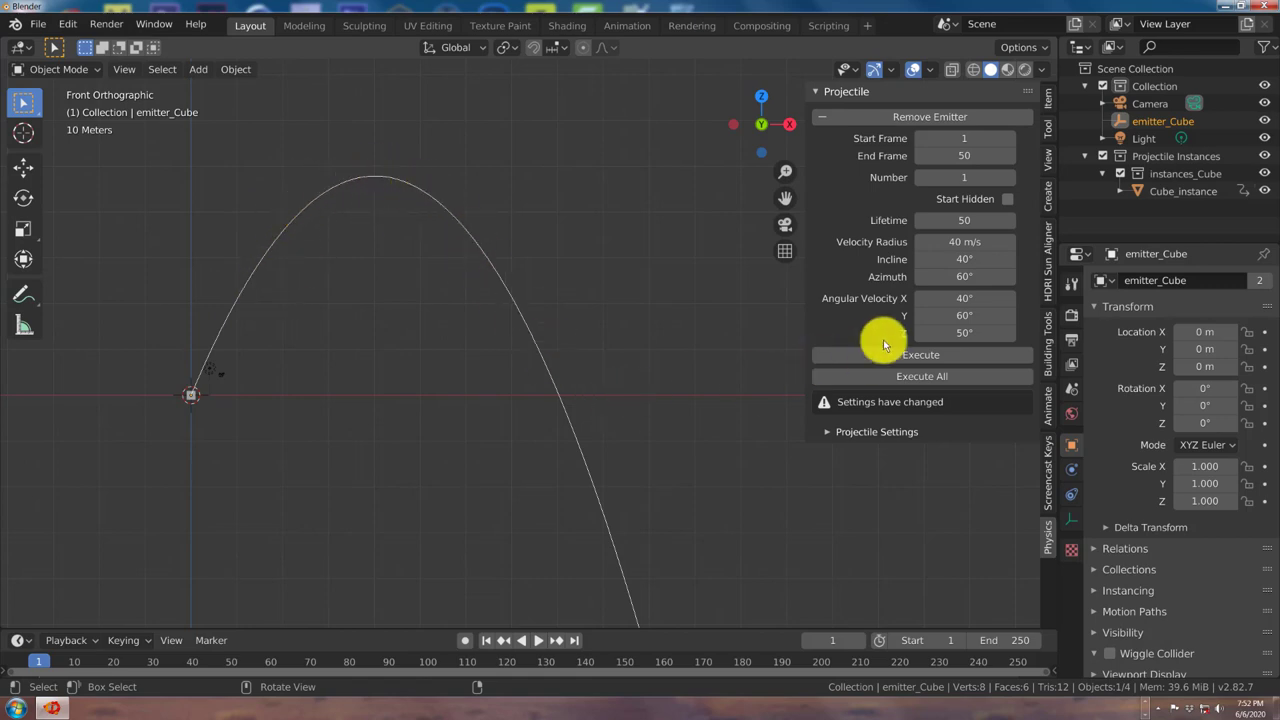
{"action": "left_click", "coordinate": [905, 380]}
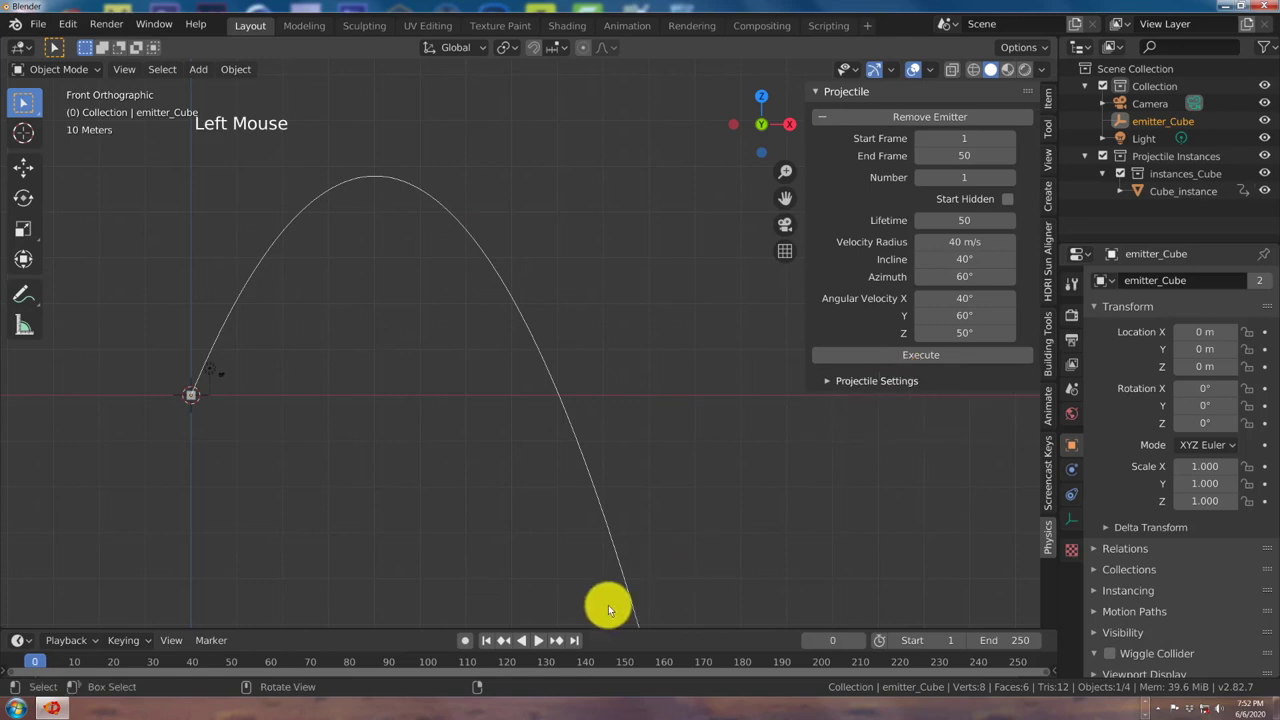
{"action": "left_click", "coordinate": [536, 647]}
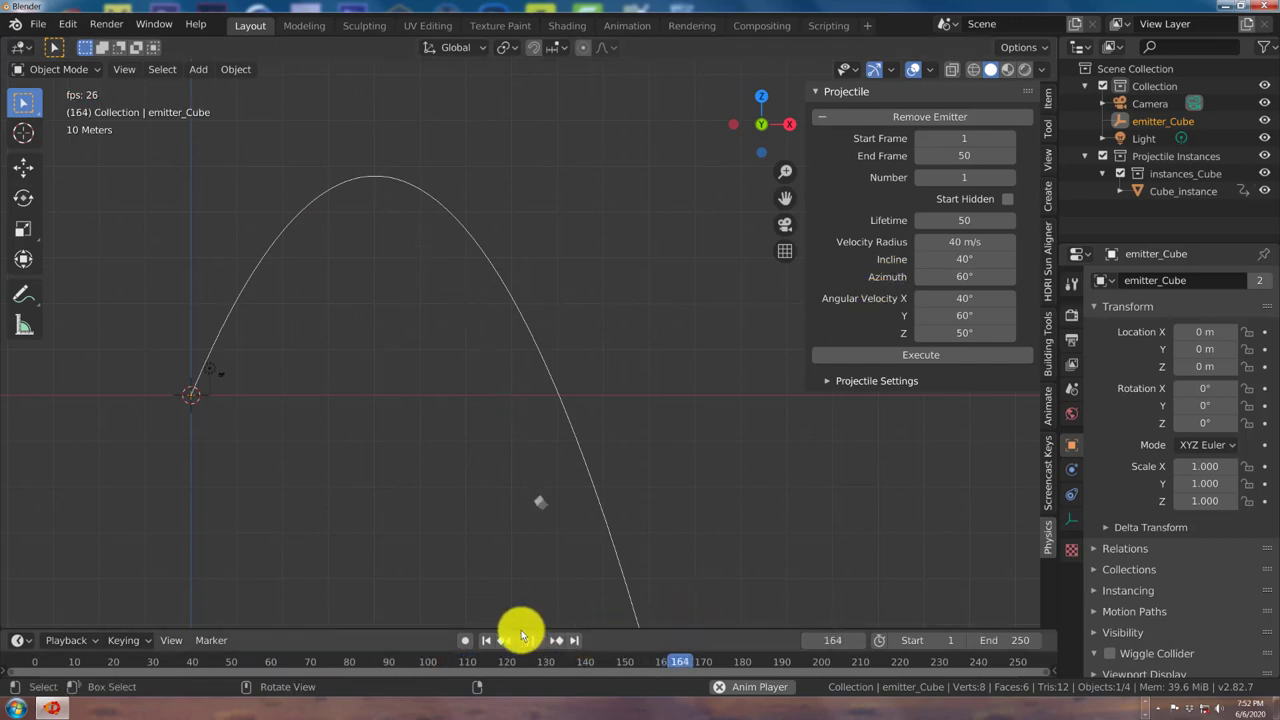
{"action": "left_click", "coordinate": [535, 642]}
{"action": "left_click", "coordinate": [495, 647]}
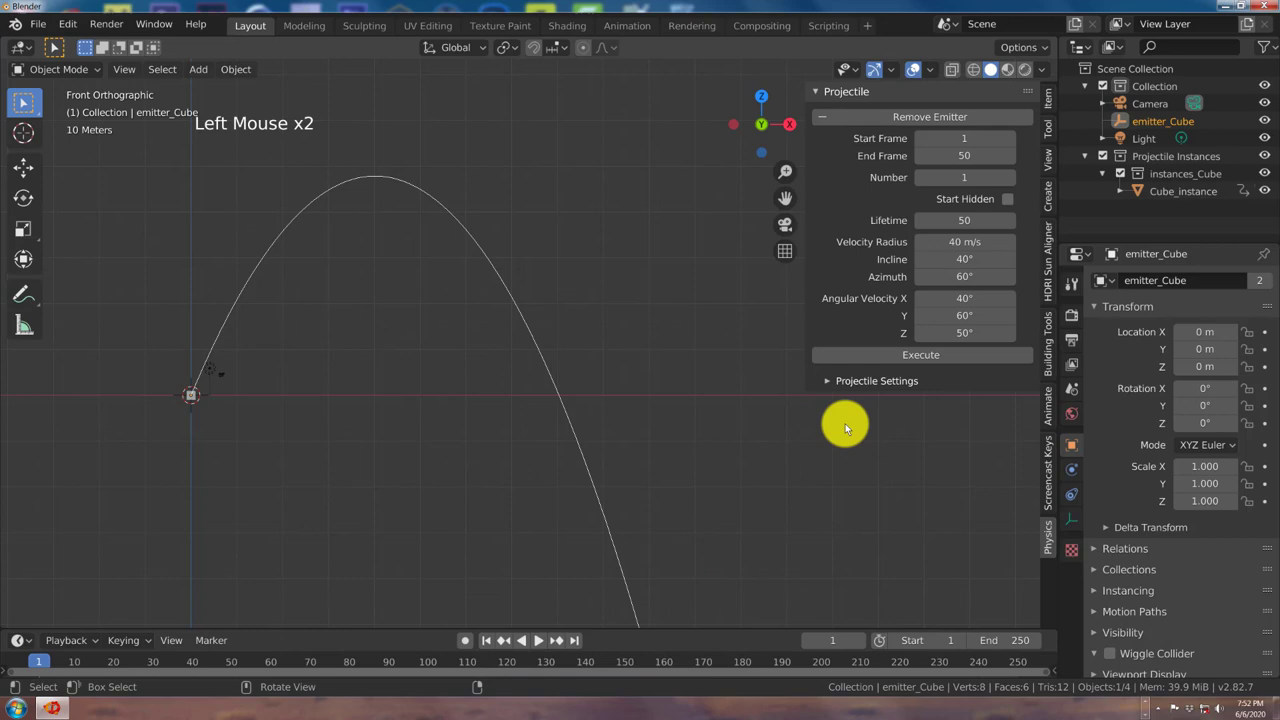
Step: Set Azimuth to 20° and Number to 10, then apply to generate ten cubes
{"action": "left_click", "coordinate": [959, 282]}
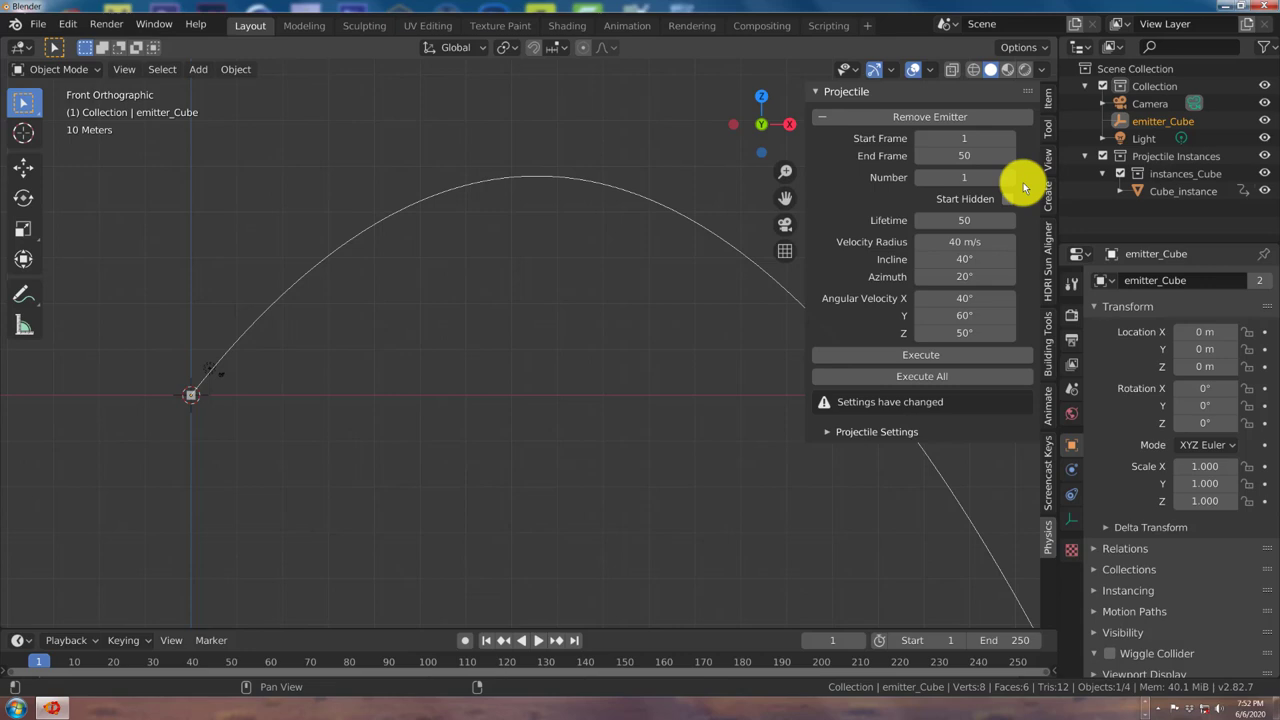
{"action": "left_click", "coordinate": [973, 182]}
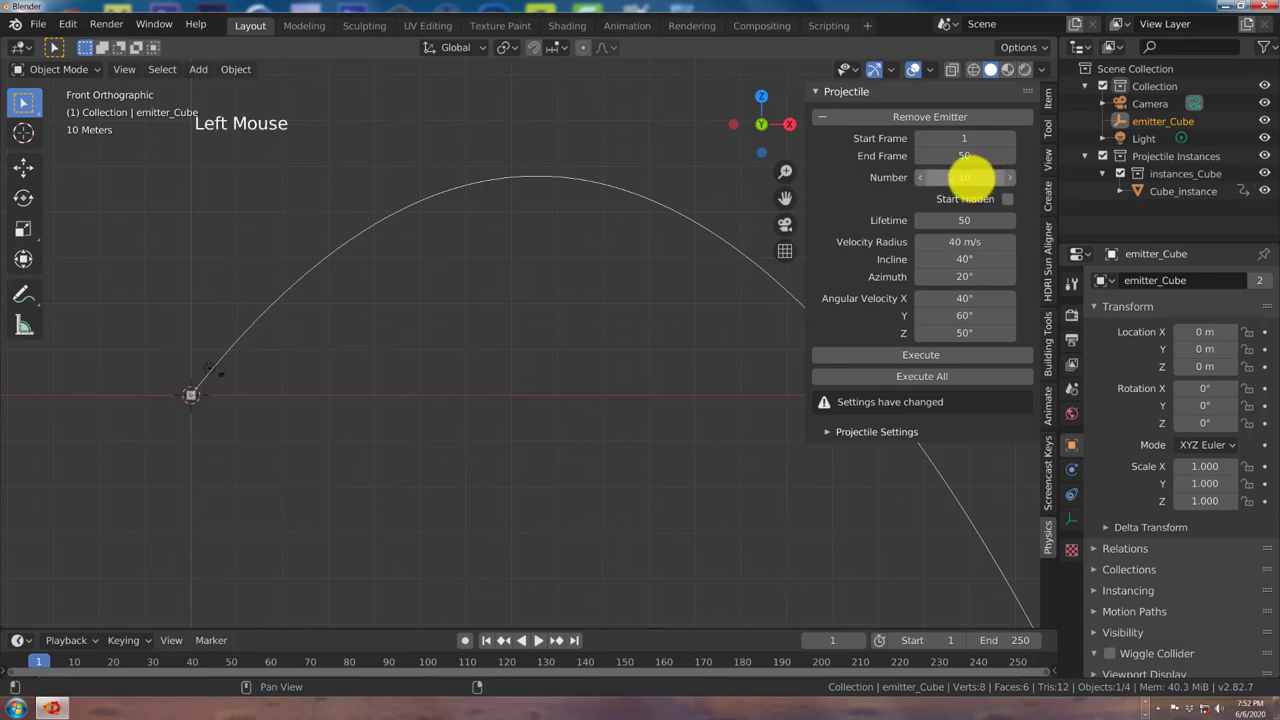
{"action": "left_click", "coordinate": [944, 381]}
{"action": "left_click", "coordinate": [534, 648]}
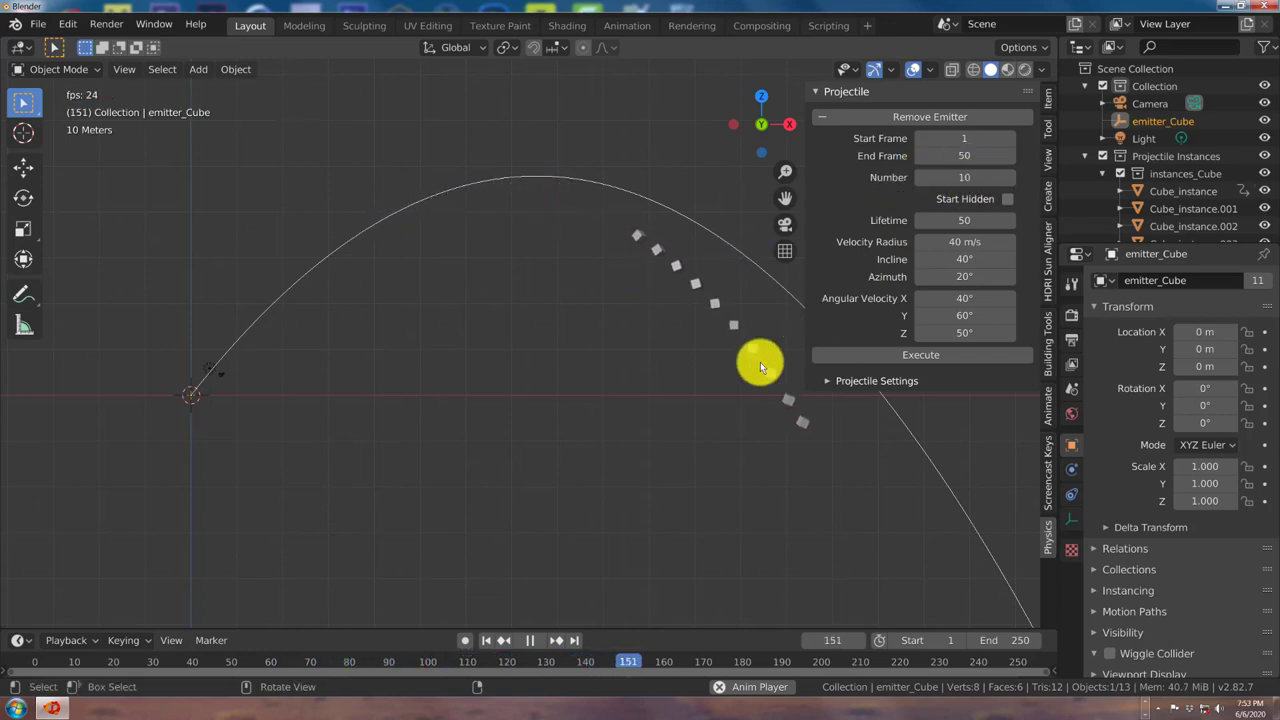
{"action": "left_click", "coordinate": [532, 646]}
{"action": "left_click", "coordinate": [489, 647]}
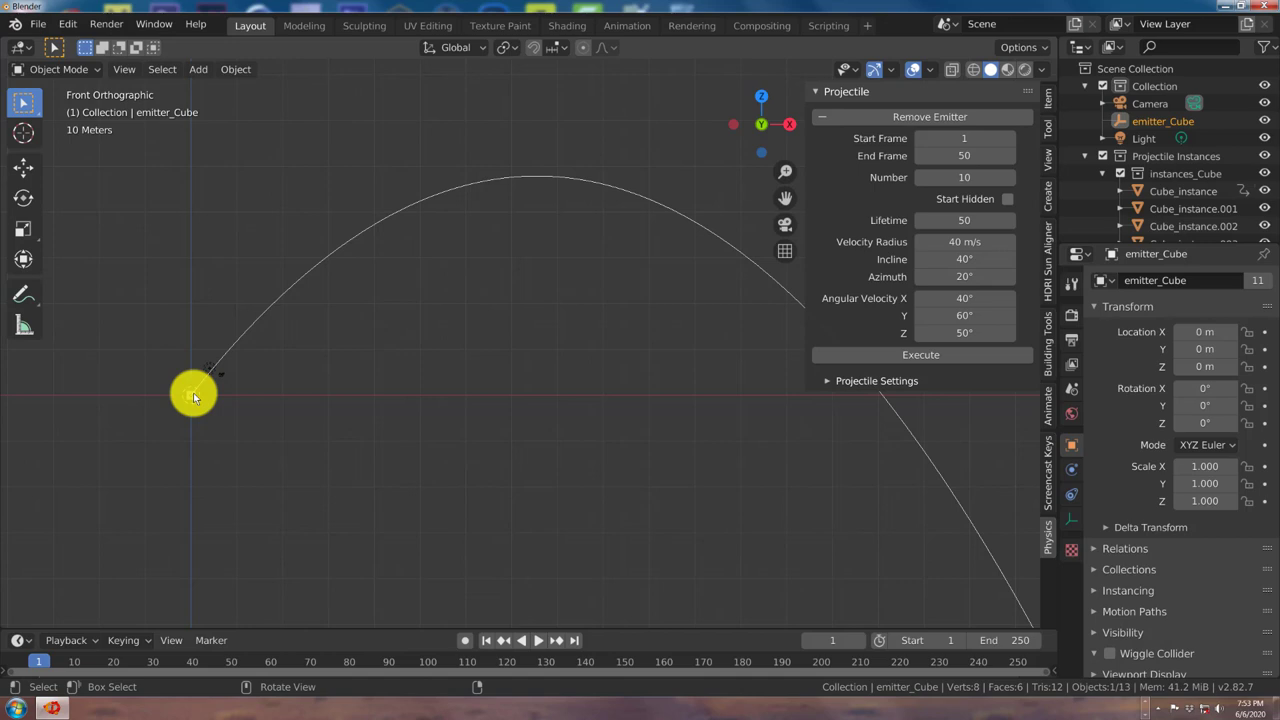
Step: Enable Start Hidden and apply it so the ten cubes stay hidden until emitted
{"action": "left_click", "coordinate": [1010, 203]}
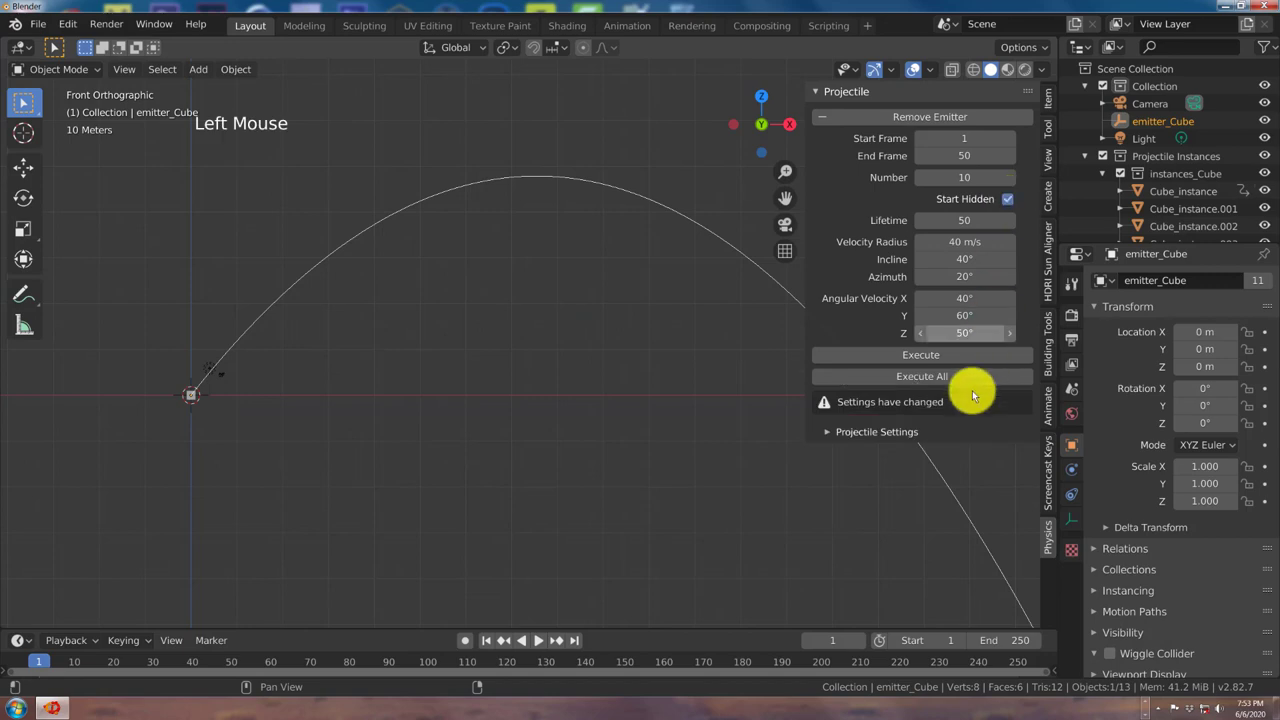
{"action": "left_click", "coordinate": [946, 381]}
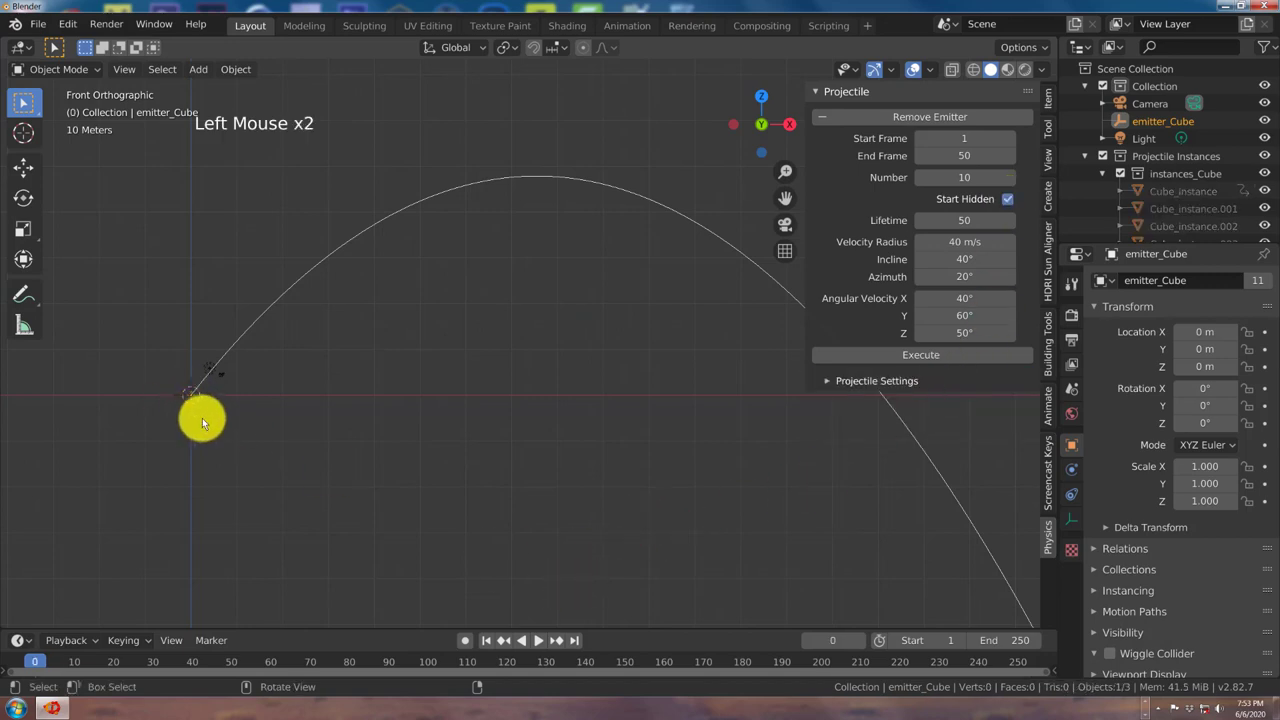
{"action": "scroll", "scroll_direction": "up", "scroll_amount": 3}
{"action": "middle_click", "coordinate": [159, 432]}
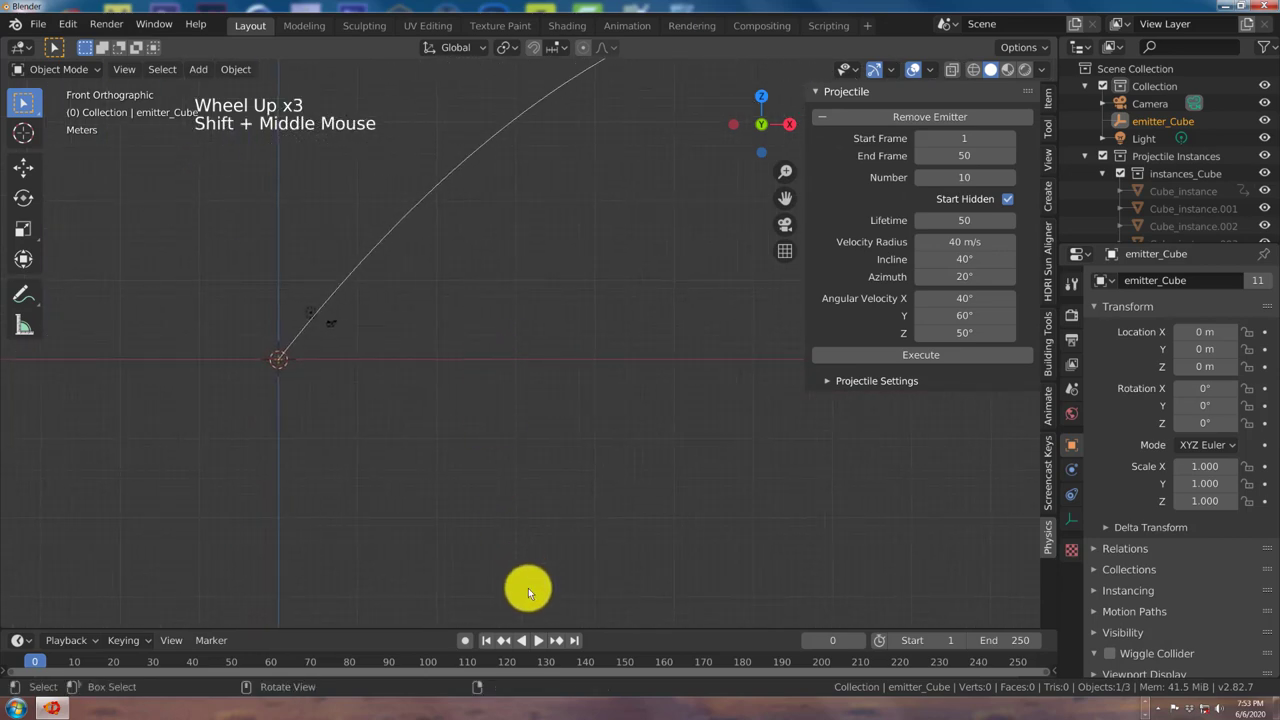
{"action": "left_click", "coordinate": [536, 649]}
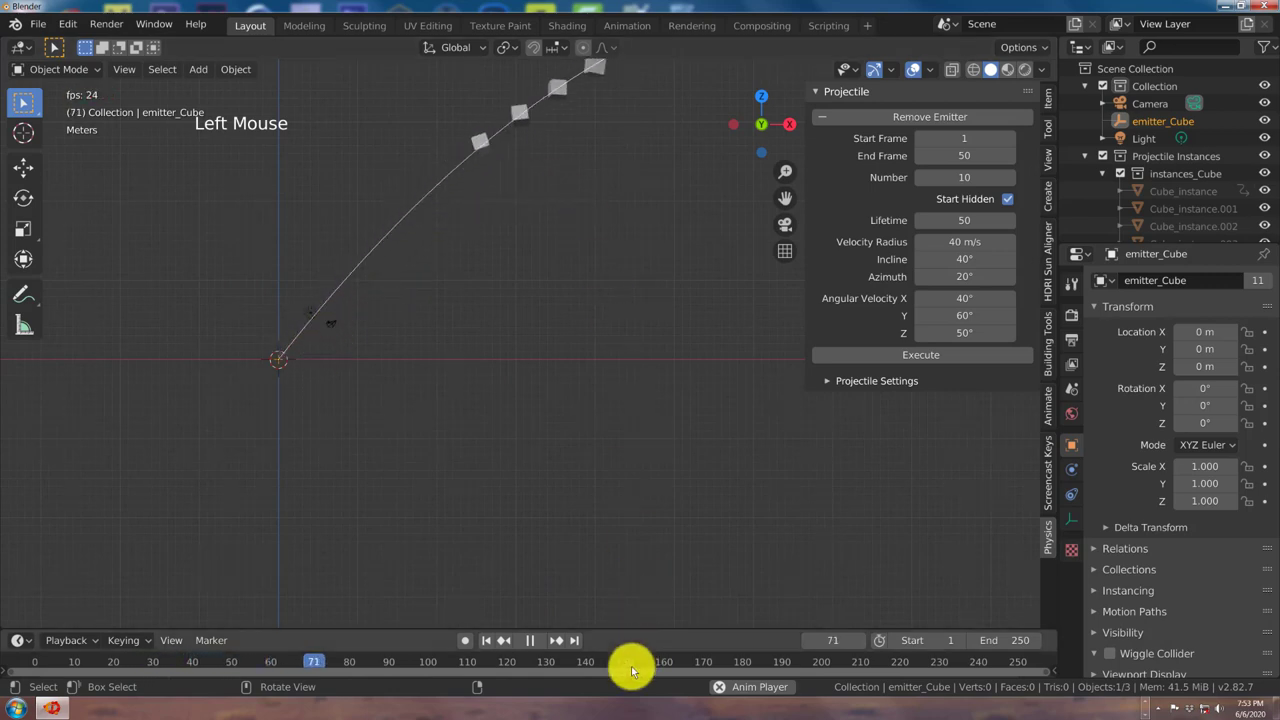
{"action": "left_click", "coordinate": [530, 647]}
{"action": "left_click", "coordinate": [485, 648]}
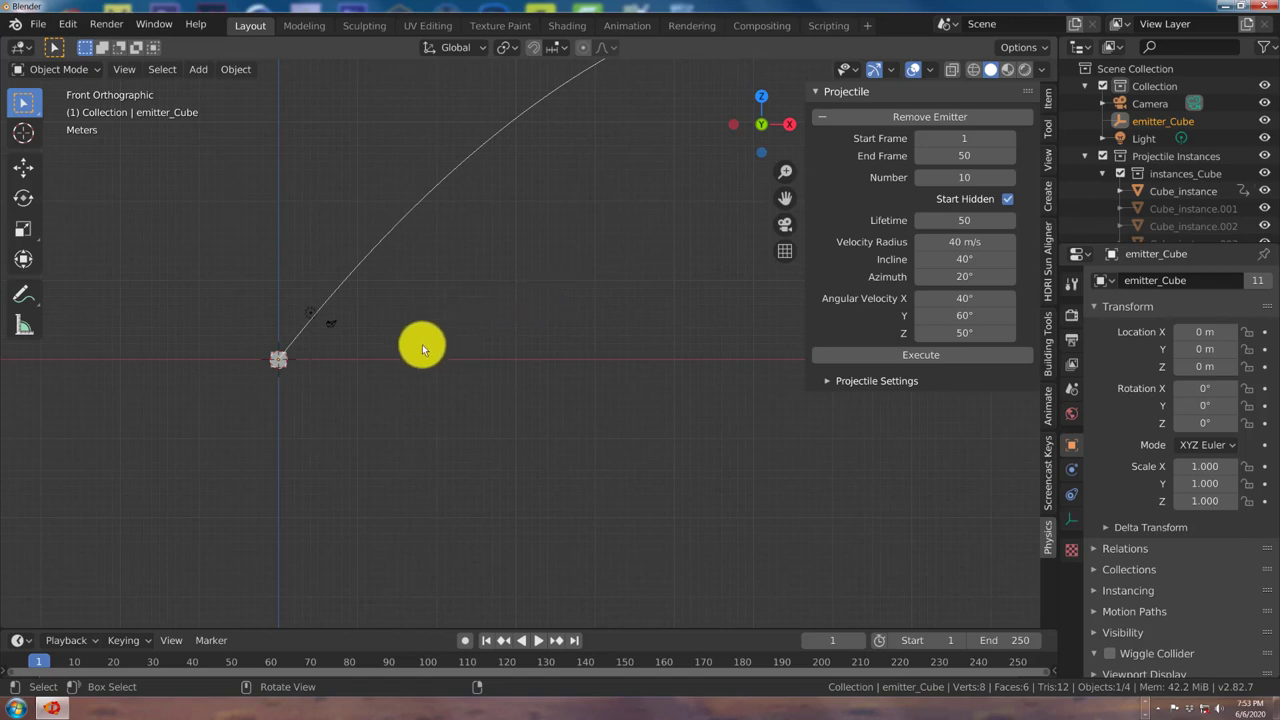
{"action": "scroll", "scroll_direction": "down", "scroll_amount": 3}
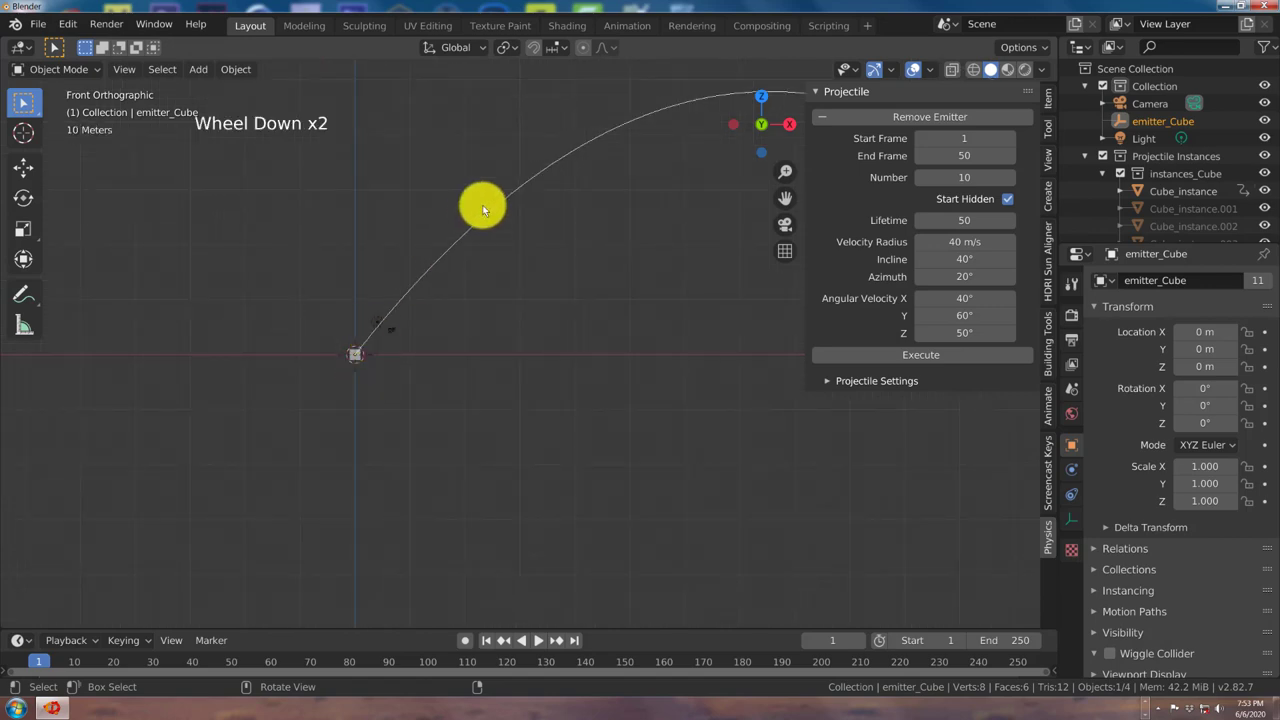